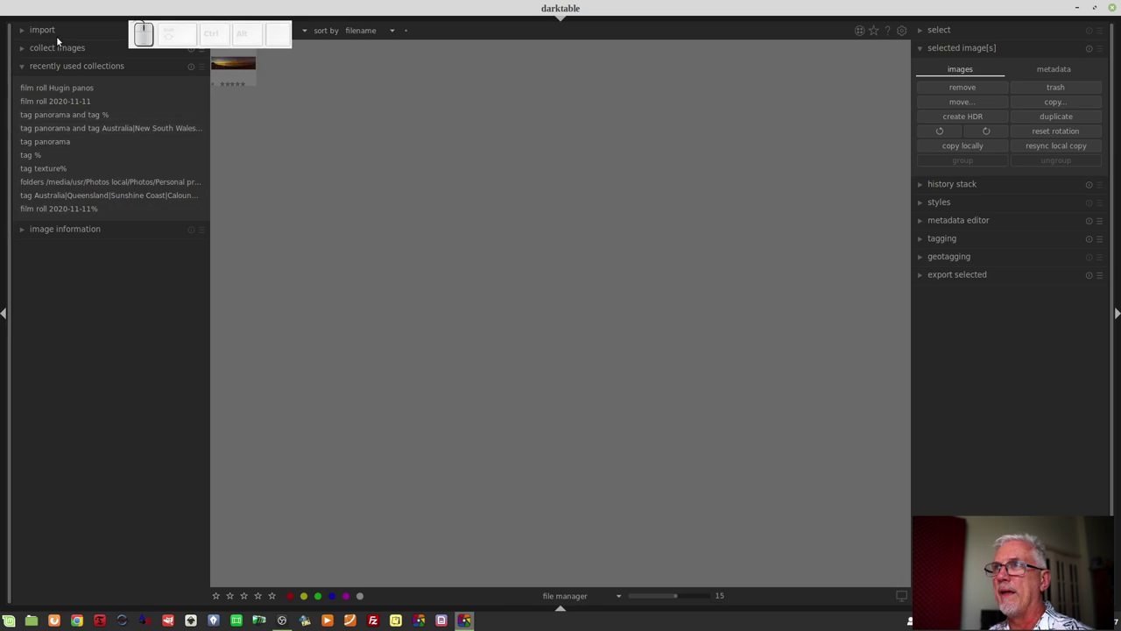
Expand the import module and bring up the image file chooser
left_click(47, 33)
middle_click(46, 32)
scroll("up", 3)
left_click_drag(76, 53, 71, 53)
left_click(71, 53)
middle_click(71, 53)
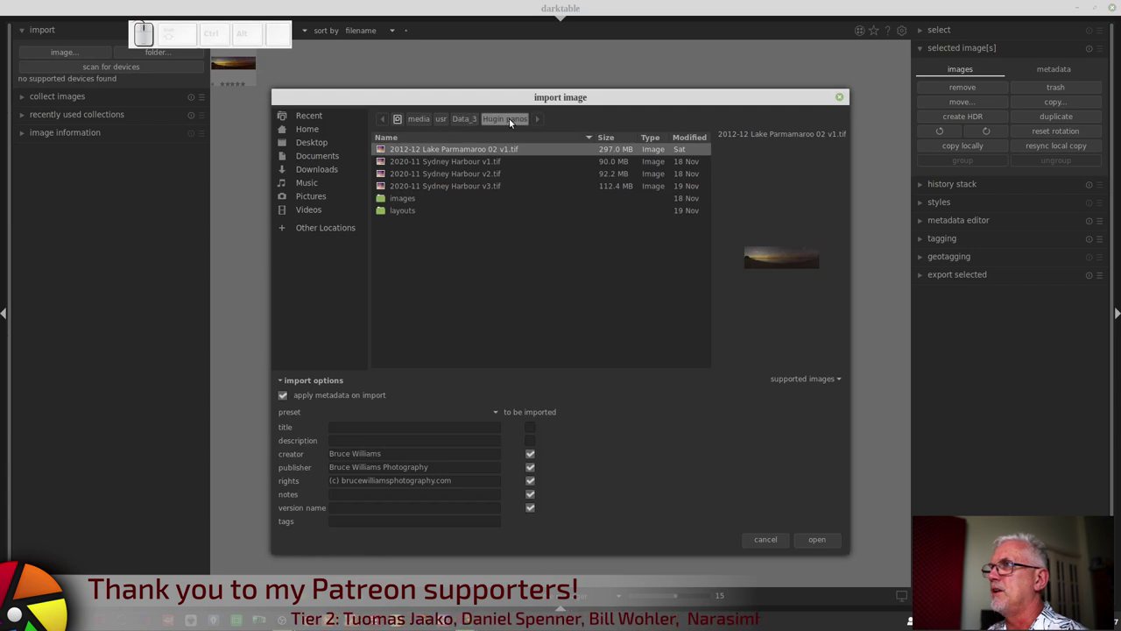
Select the three 2020-11 Sydney Harbour v1–v3 TIFFs in hugin panos and import them
left_click(494, 167)
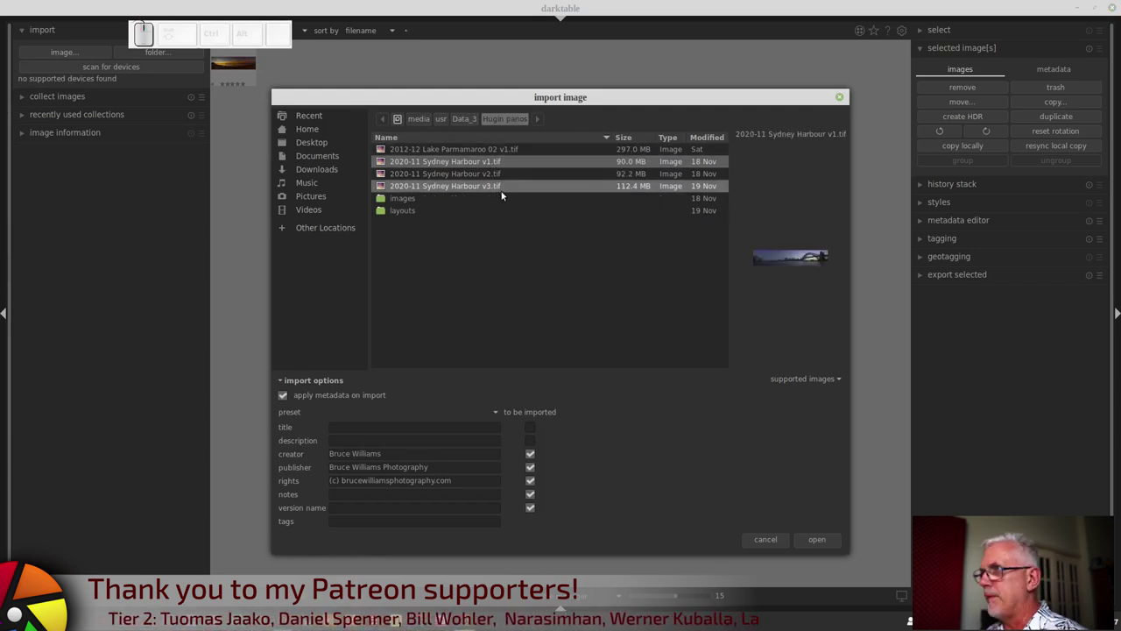
left_click(499, 190)
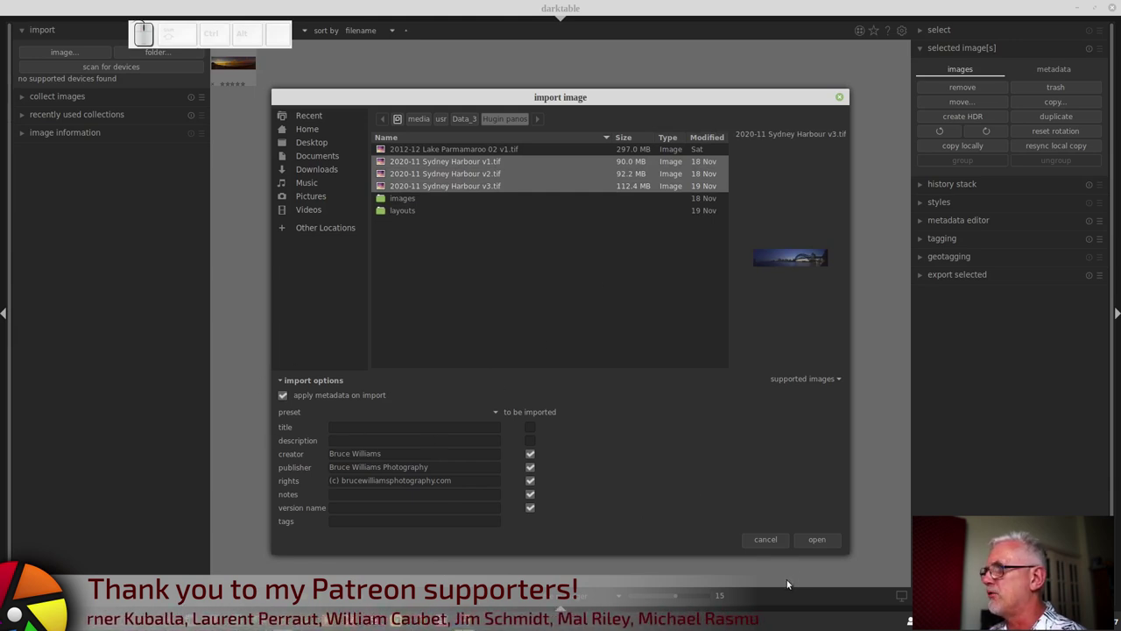
left_click(812, 540)
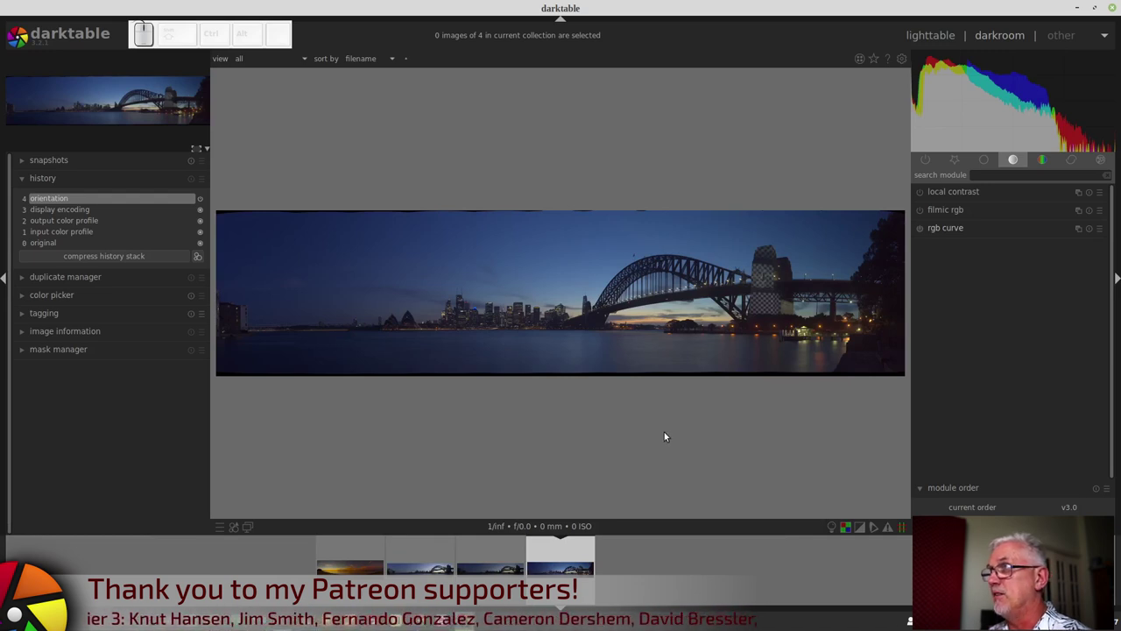
Select the newly imported panoramas and start a move from the selected images module
left_click(928, 39)
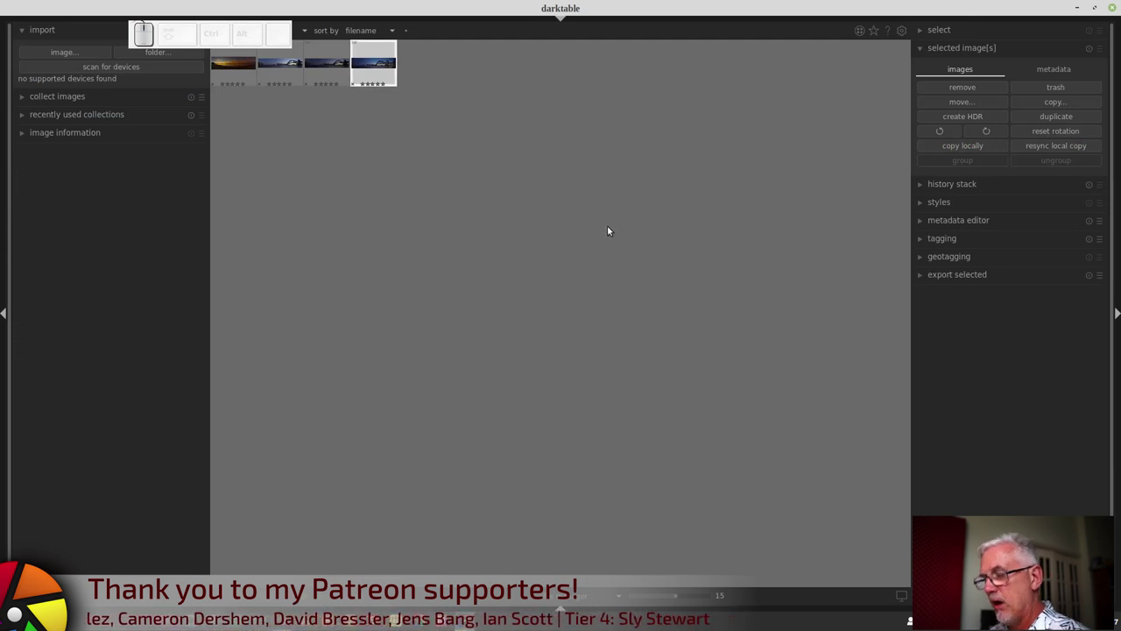
left_click(289, 70)
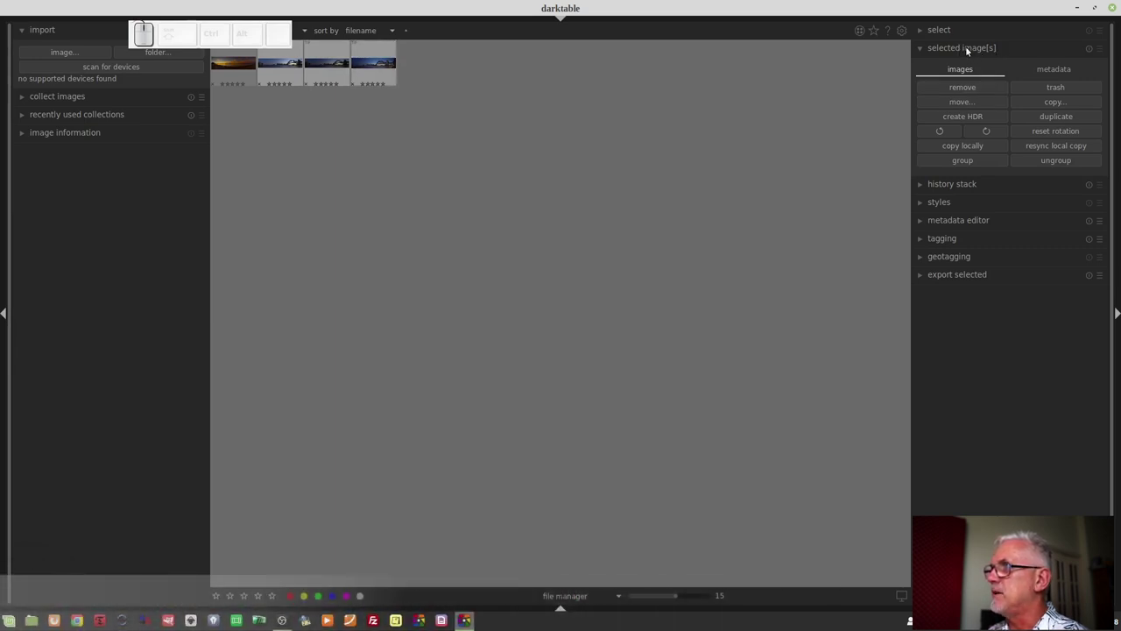
left_click(961, 102)
left_click(327, 234)
Browse to Photos/Personal projects/2020/2020-11-11 and choose it as the move destination
left_click(415, 258)
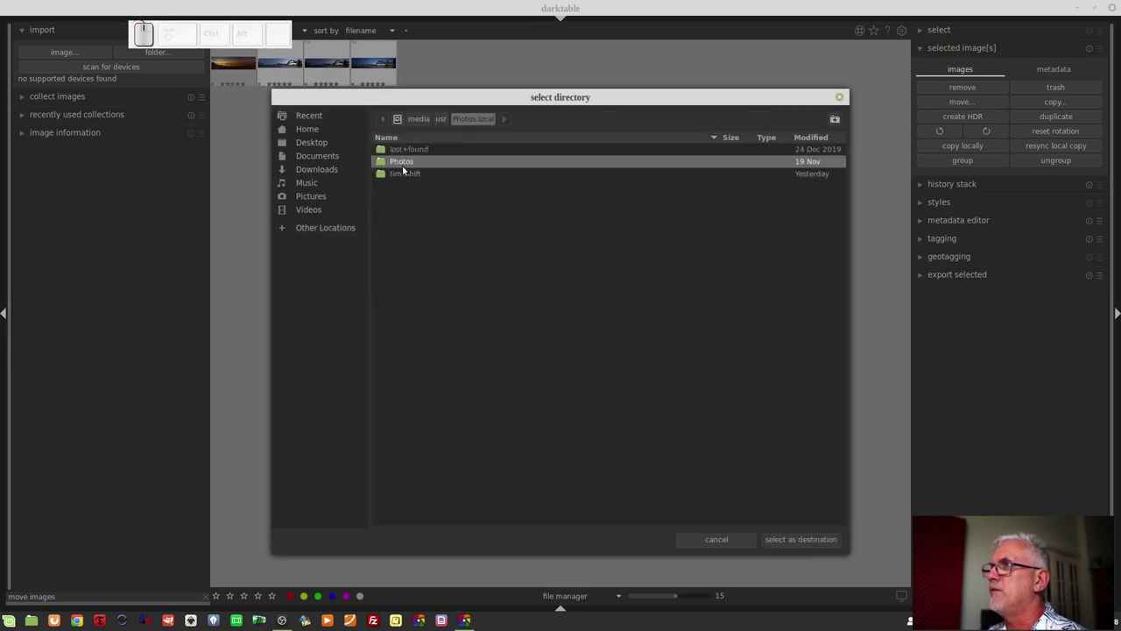
left_click(404, 167)
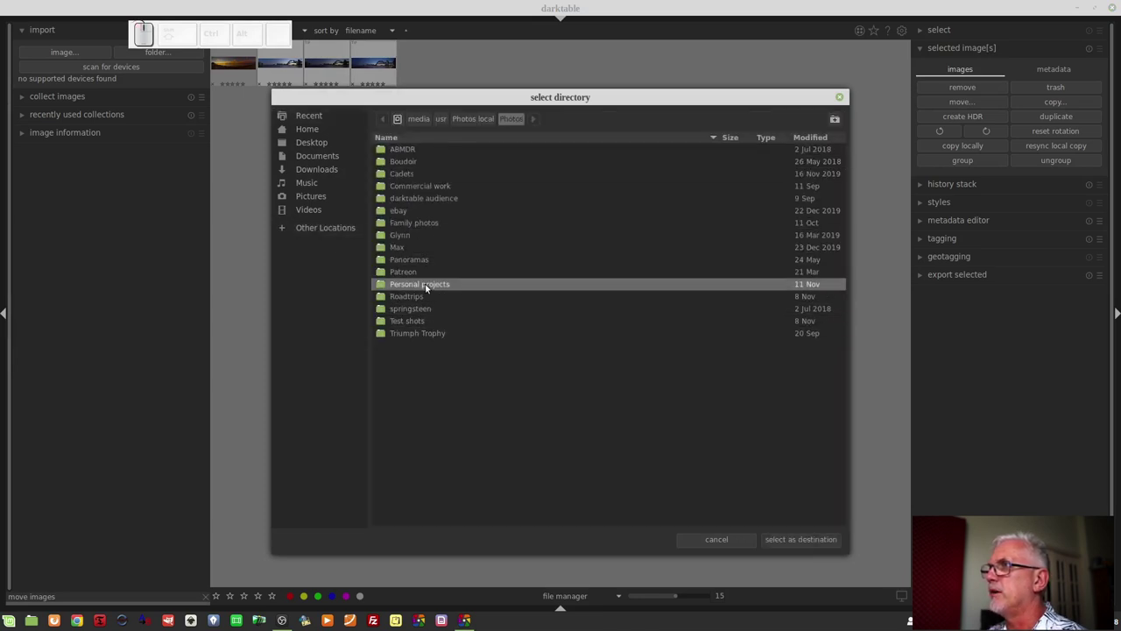
left_click(428, 286)
left_click(392, 287)
left_click(416, 180)
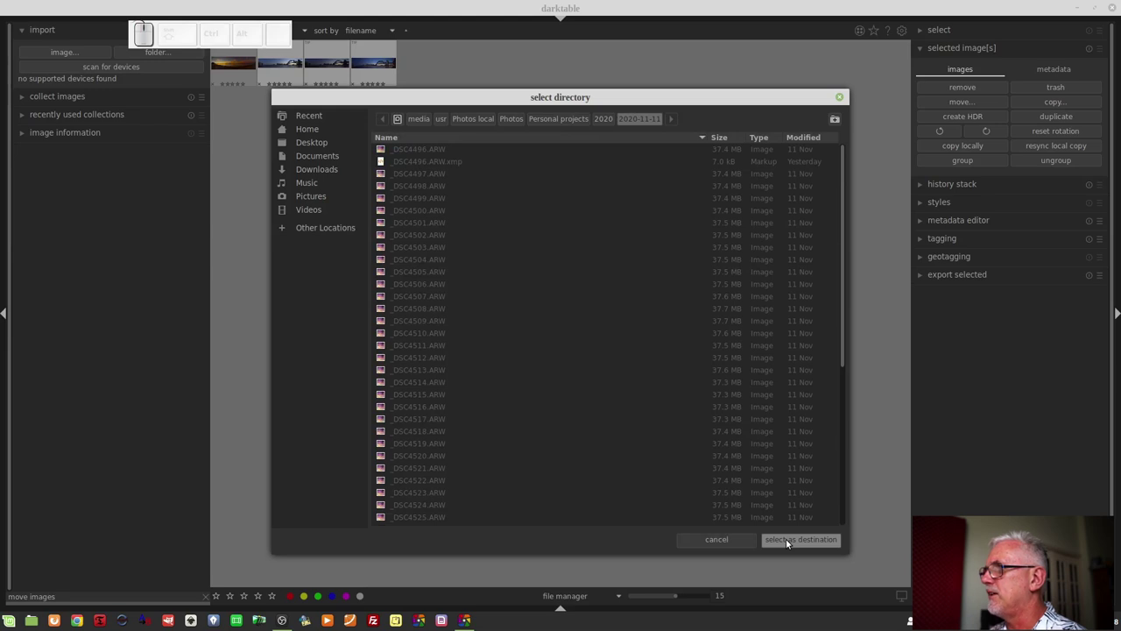
left_click(789, 542)
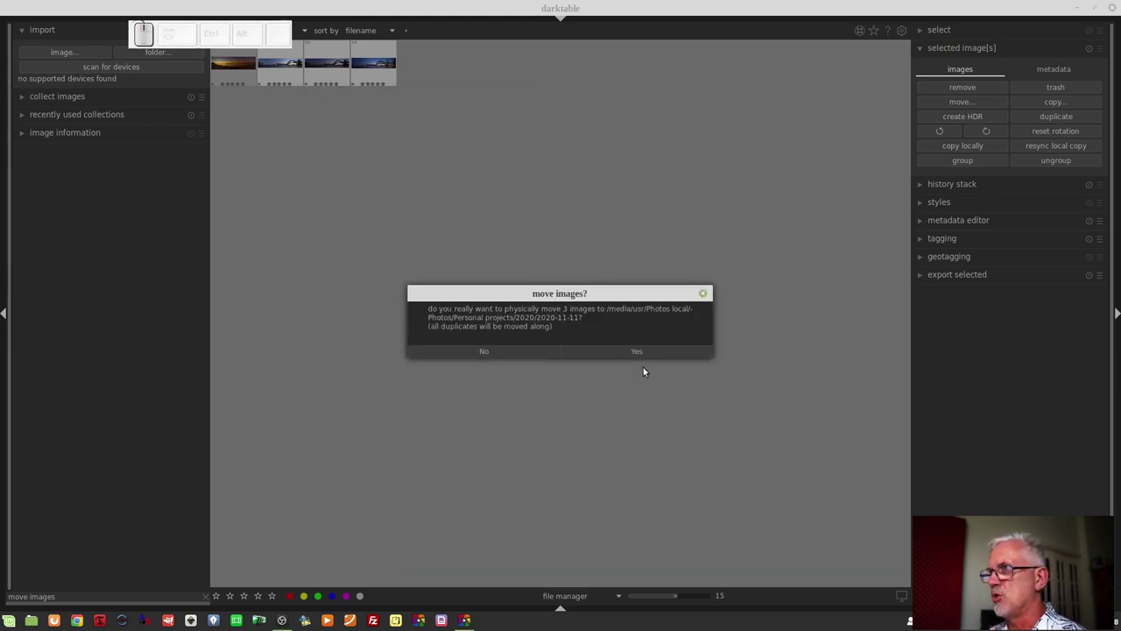
Attach the sunset and panorama tags to the three panoramas in the tagging module
left_click(644, 356)
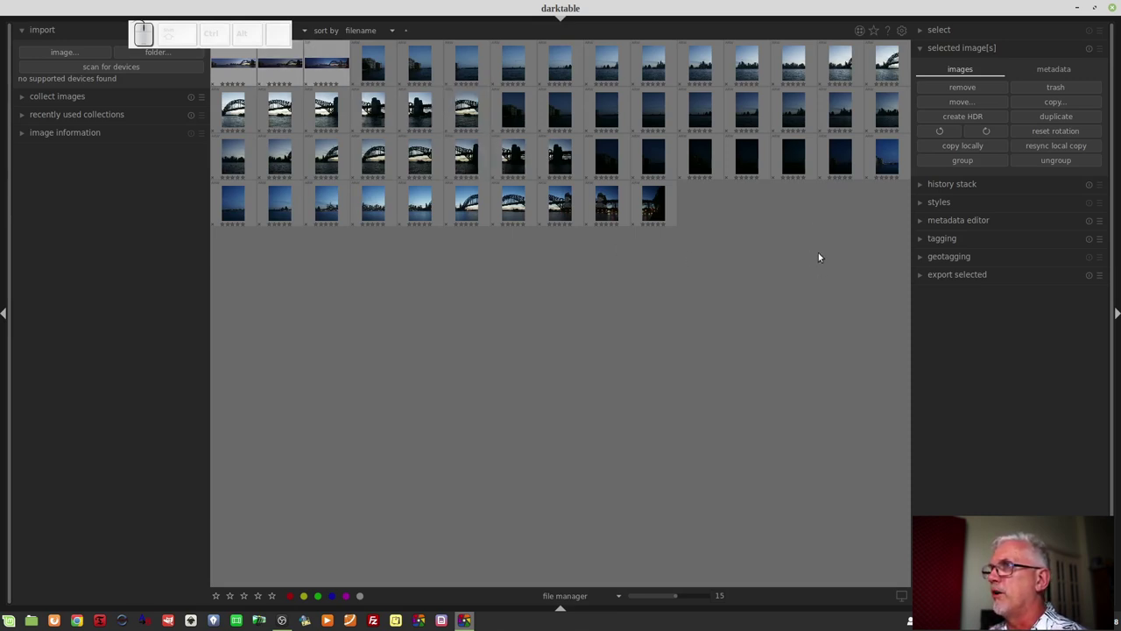
left_click(956, 240)
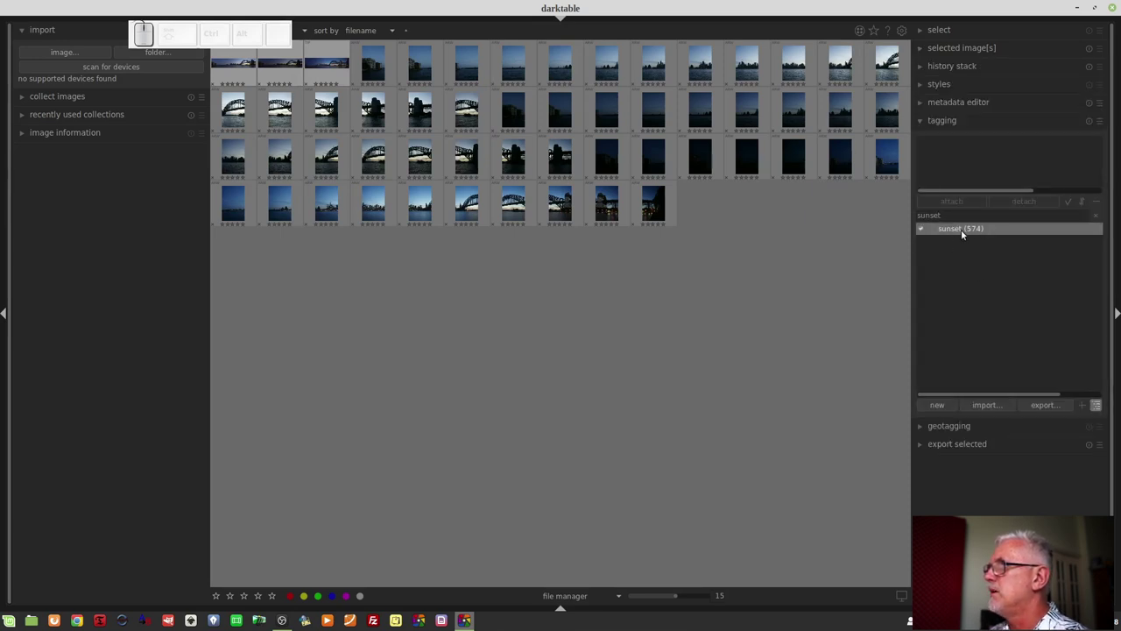
left_click(961, 231)
right_click(961, 232)
left_click(981, 235)
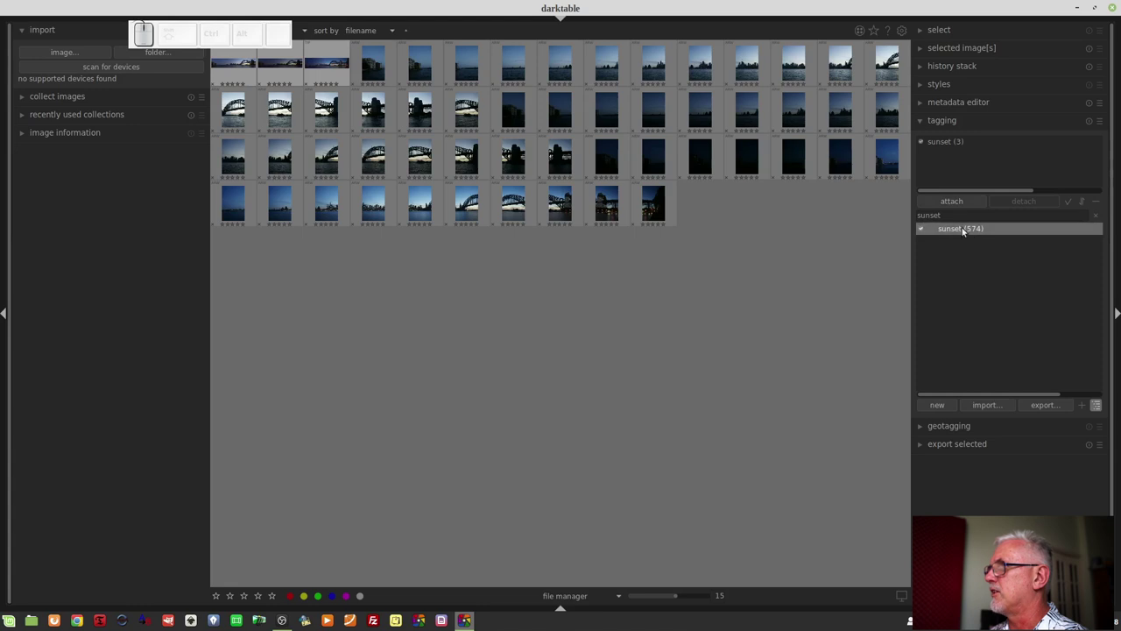
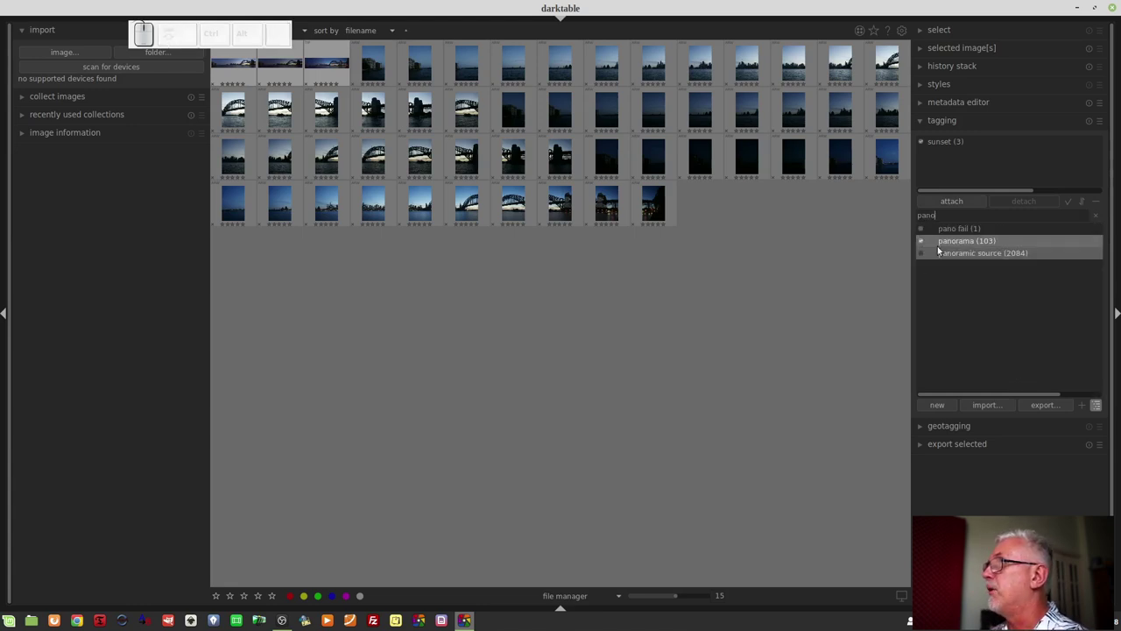
right_click(949, 247)
left_click(971, 251)
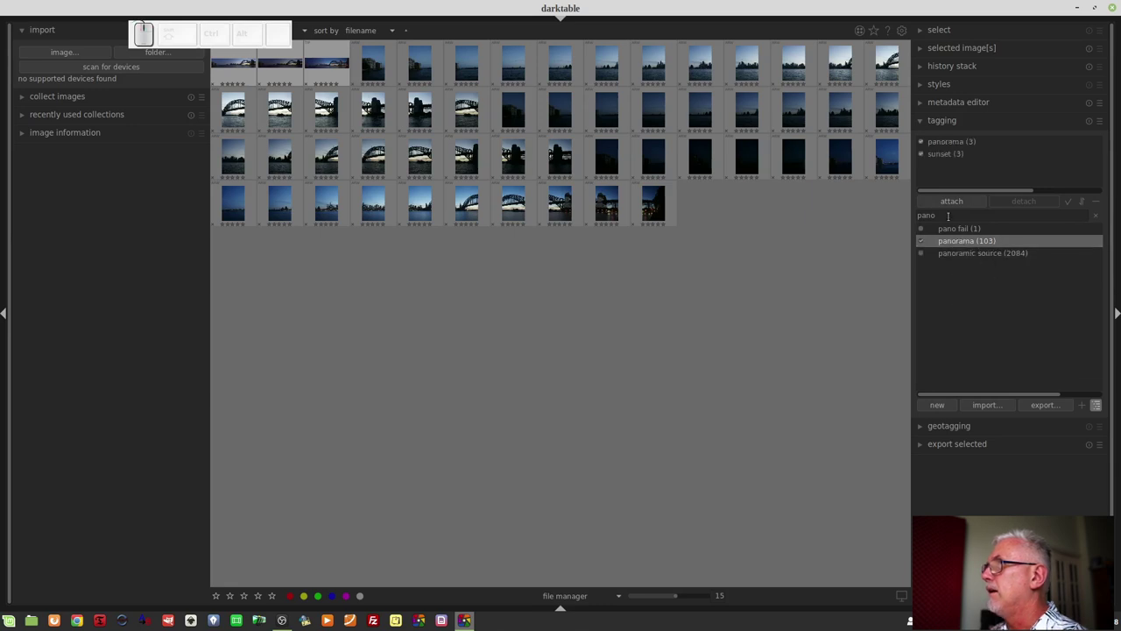
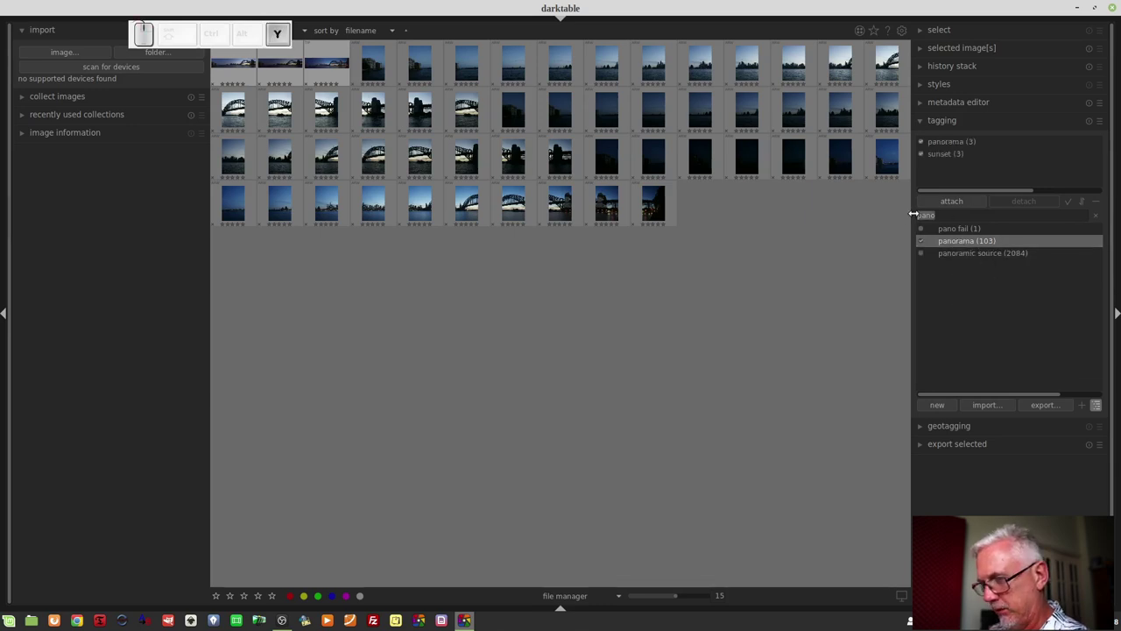
key("space")
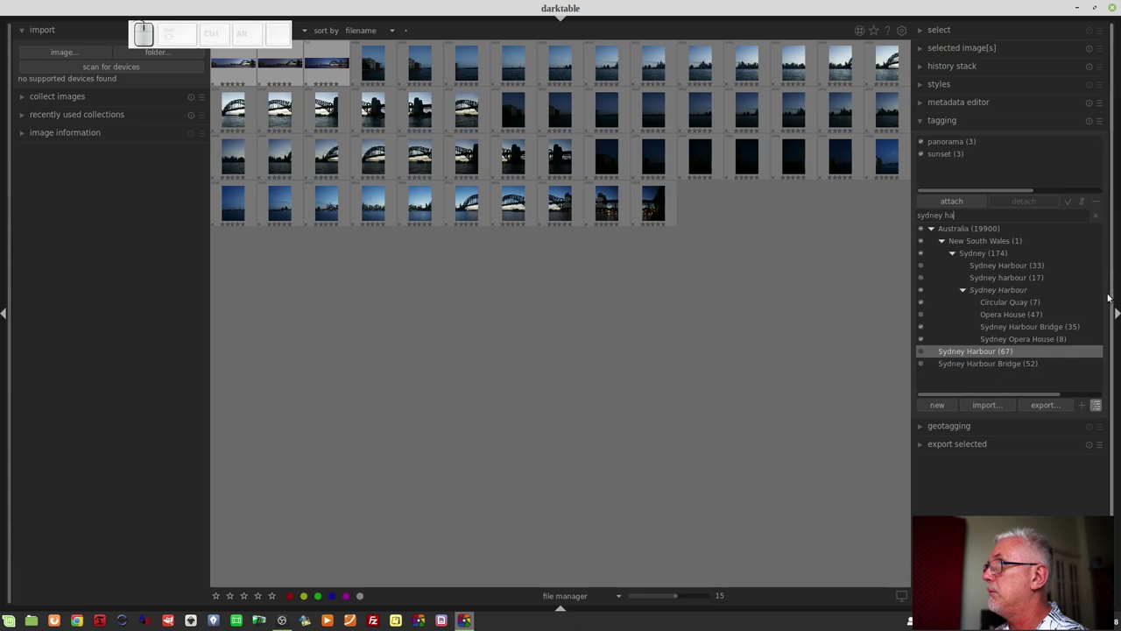
Attach the Sydney Harbour place tags: Circular Quay, Harbour Bridge and Opera House
left_click(1012, 302)
right_click(1012, 304)
left_click_drag(1027, 314, 1019, 326)
left_click(1013, 330)
right_click(1014, 331)
left_click(1026, 338)
middle_click(1020, 356)
scroll("up", 3)
scroll("up", 3)
left_click(1015, 346)
left_click(1034, 351)
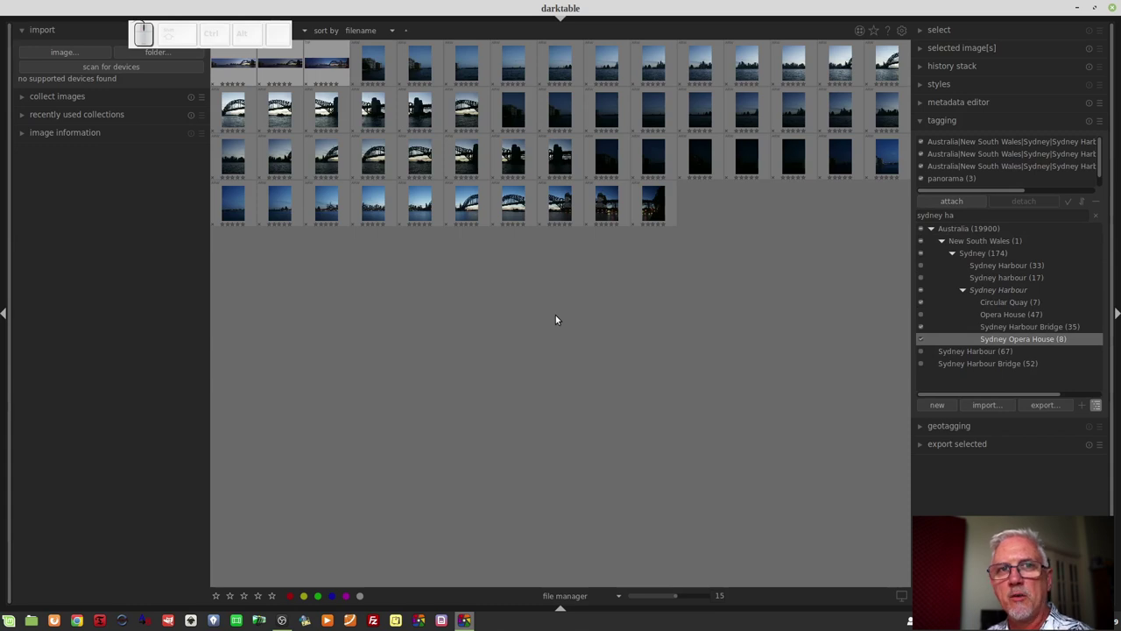
Select the first panorama, preview it full screen and advance to the second version
left_click(783, 306)
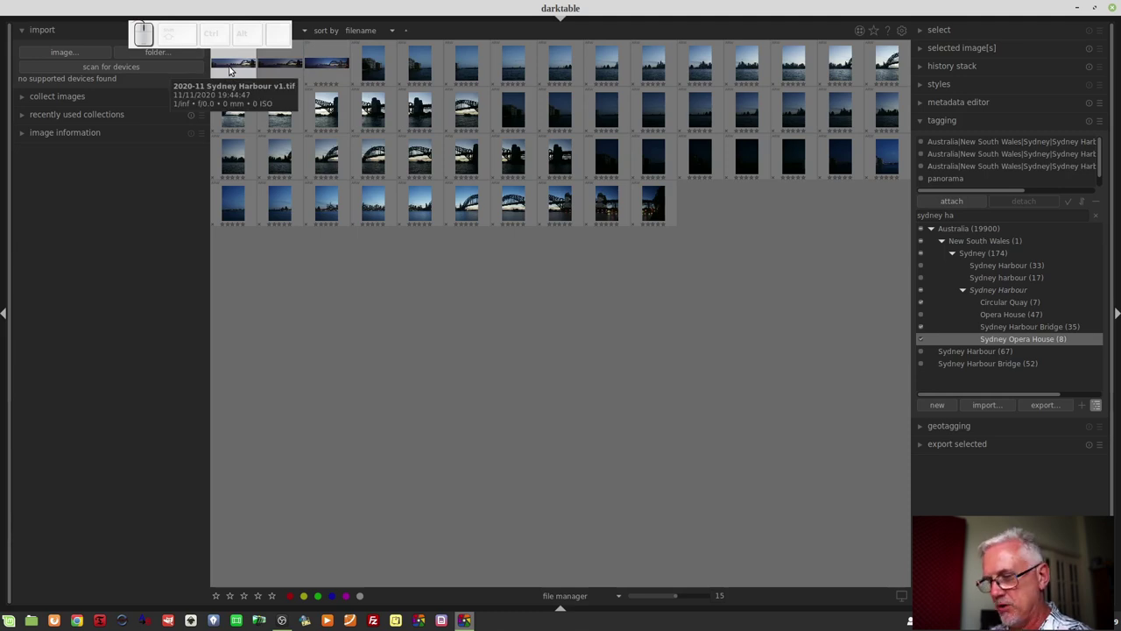
left_click(235, 69)
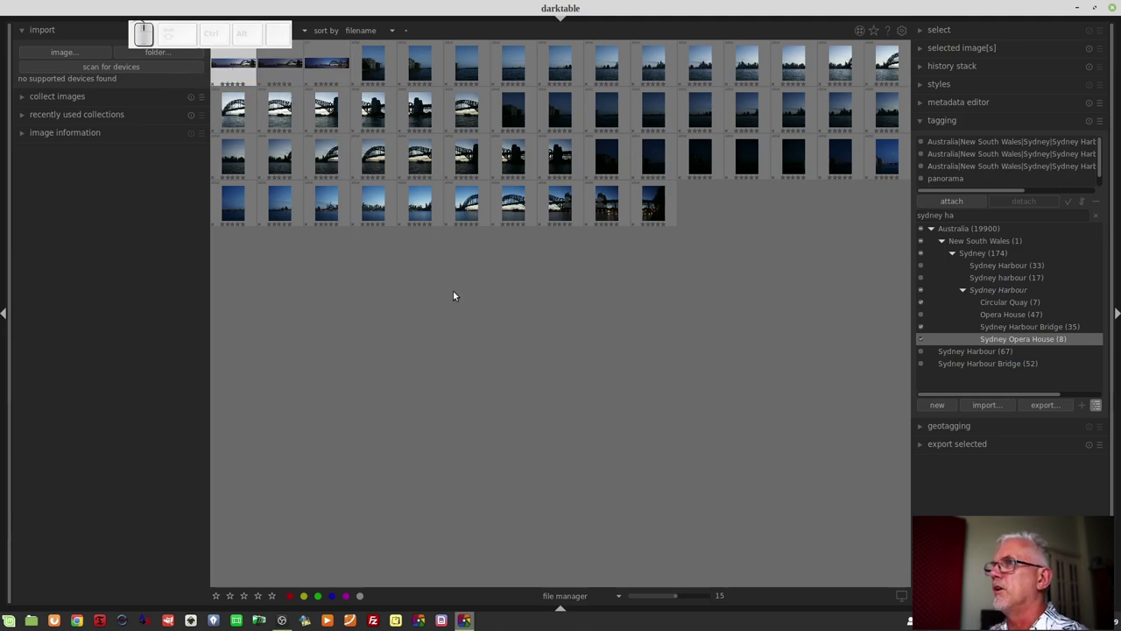
key("Tab")
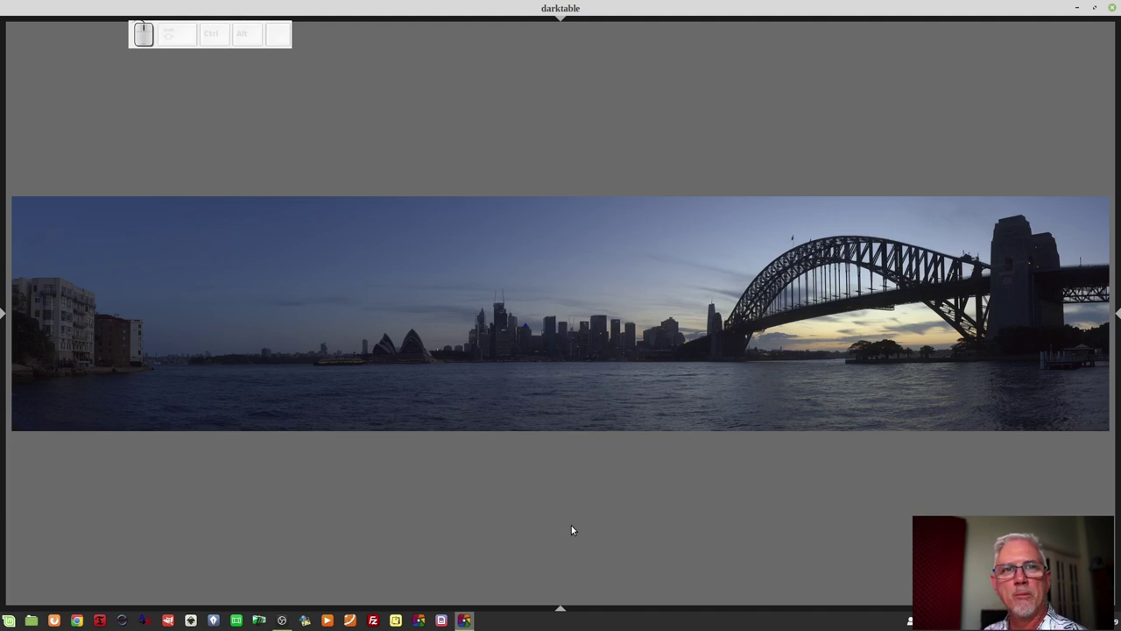
key("space")
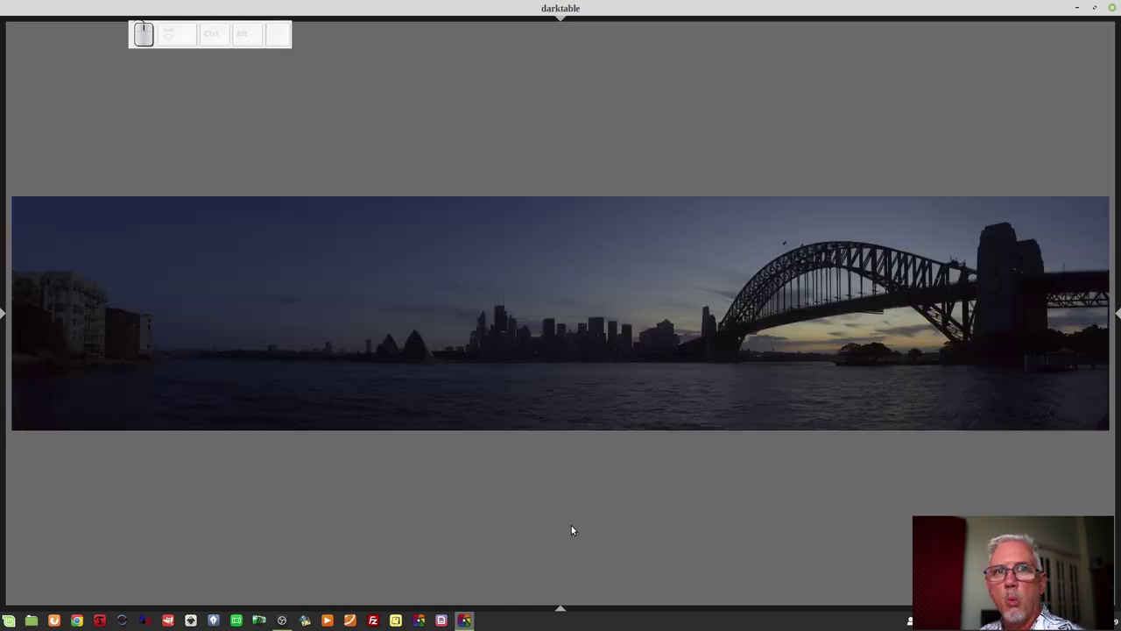
Advance the full-screen preview to the v3 night panorama
key("space")
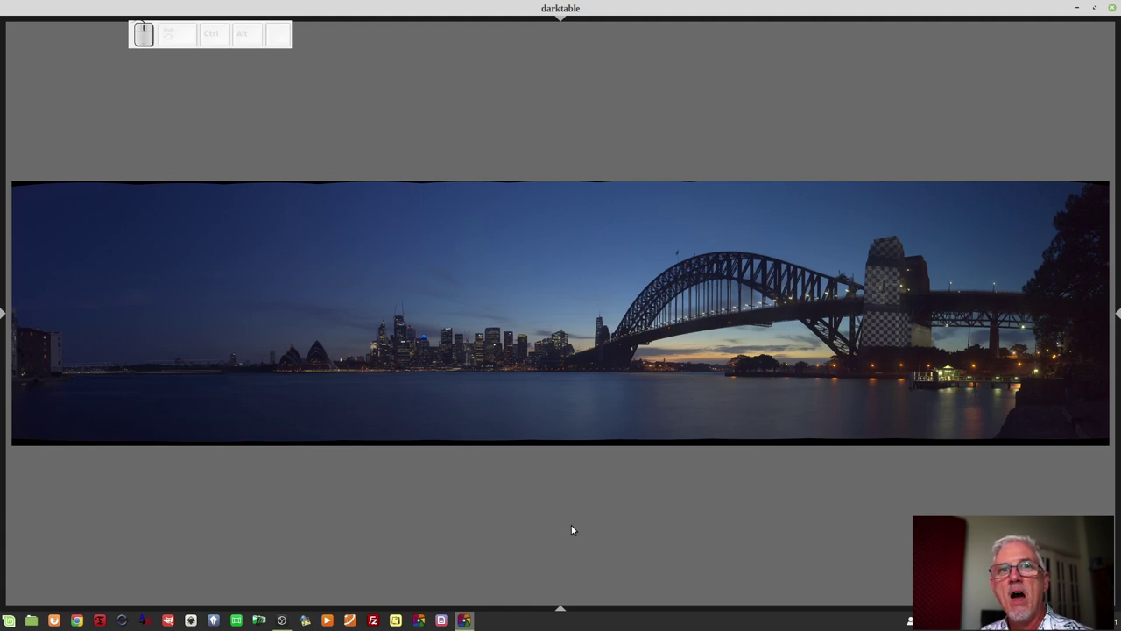
Leave the preview and open the night panorama in the darkroom for editing
key("Tab")
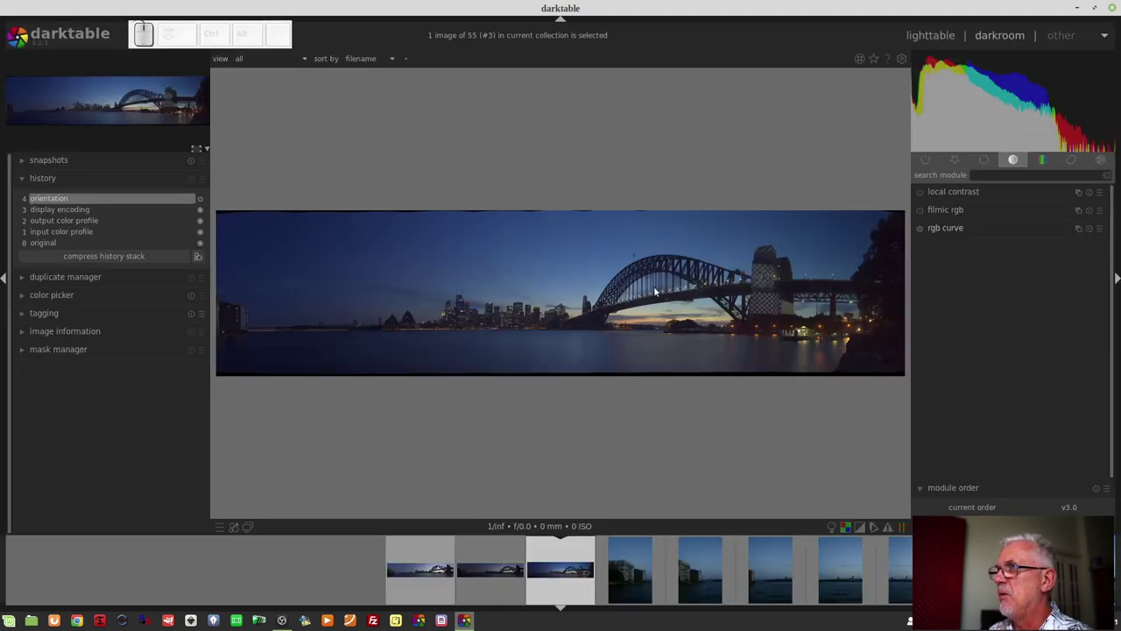
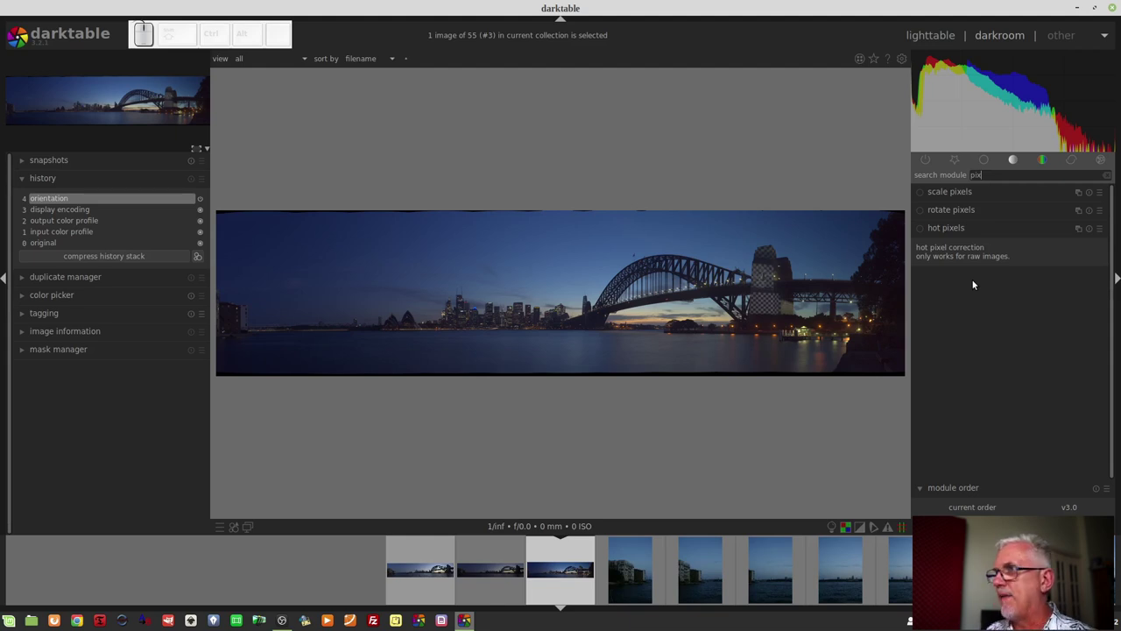
scroll("up", 3)
scroll("up", 3)
scroll("up", 3)
scroll("up", 3)
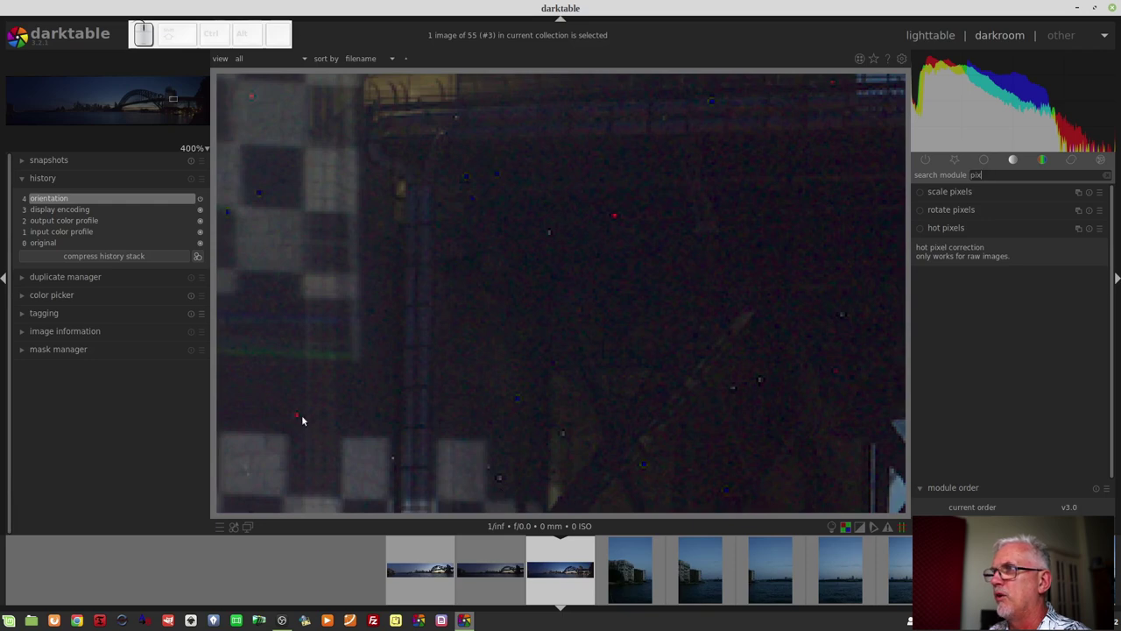
scroll("down", 3)
scroll("down", 3)
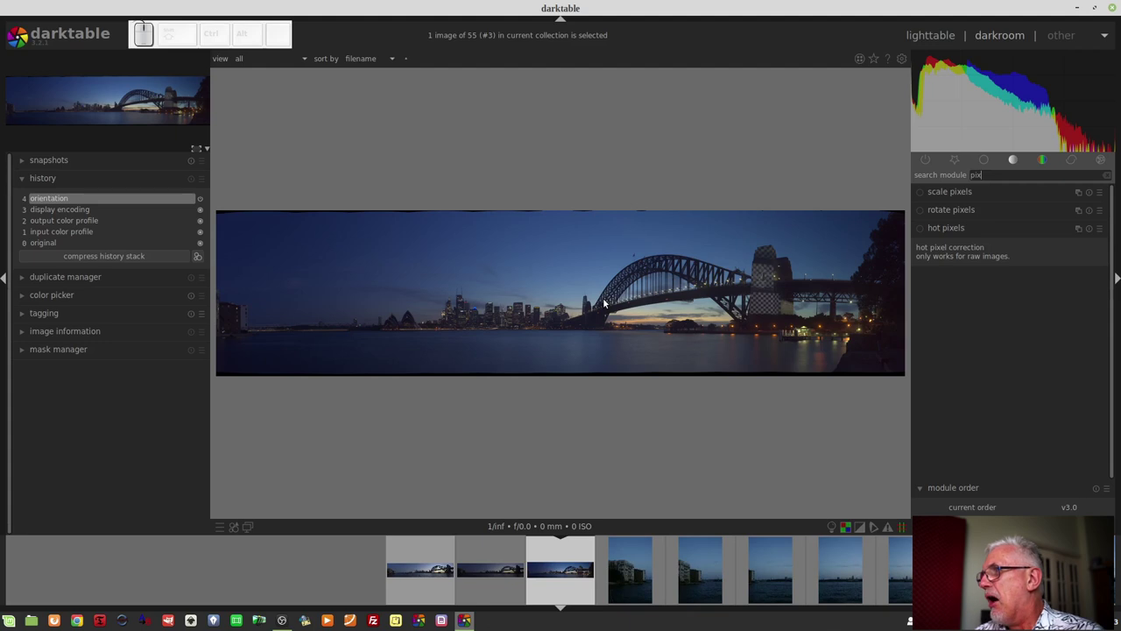
scroll("up", 3)
left_click_drag(474, 441, 551, 348)
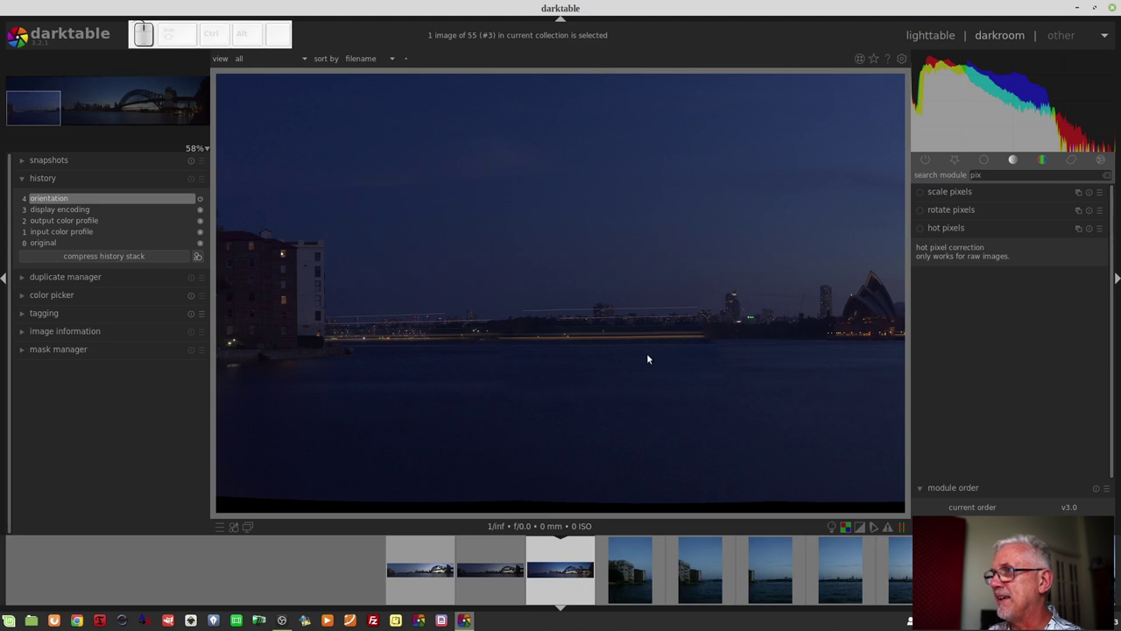
left_click(774, 355)
left_click(719, 368)
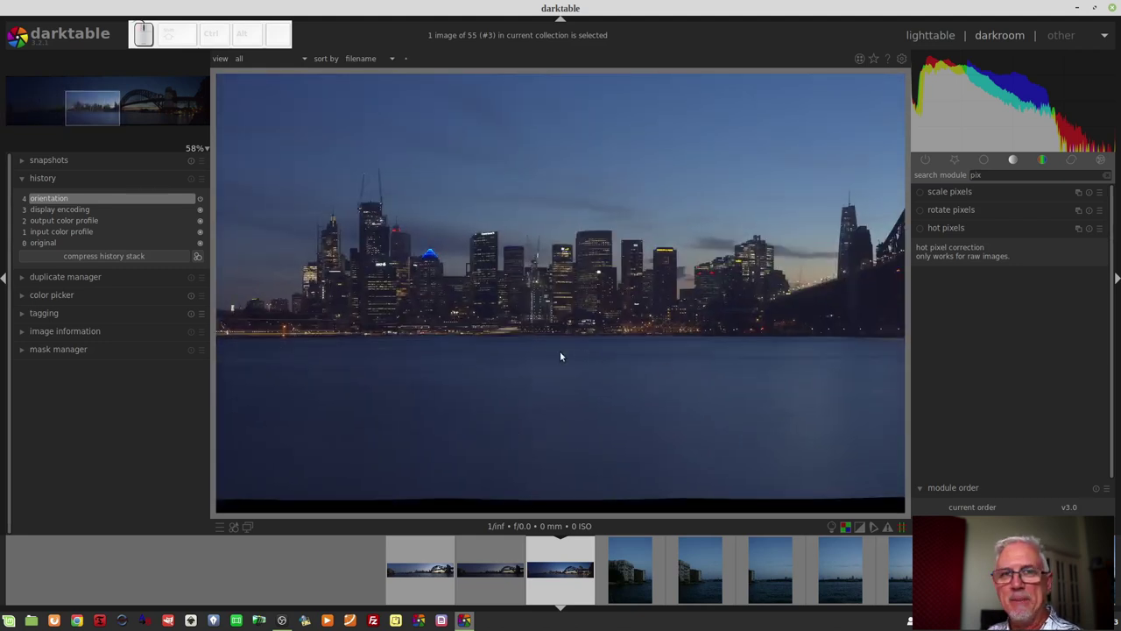
left_click(397, 363)
left_click(414, 393)
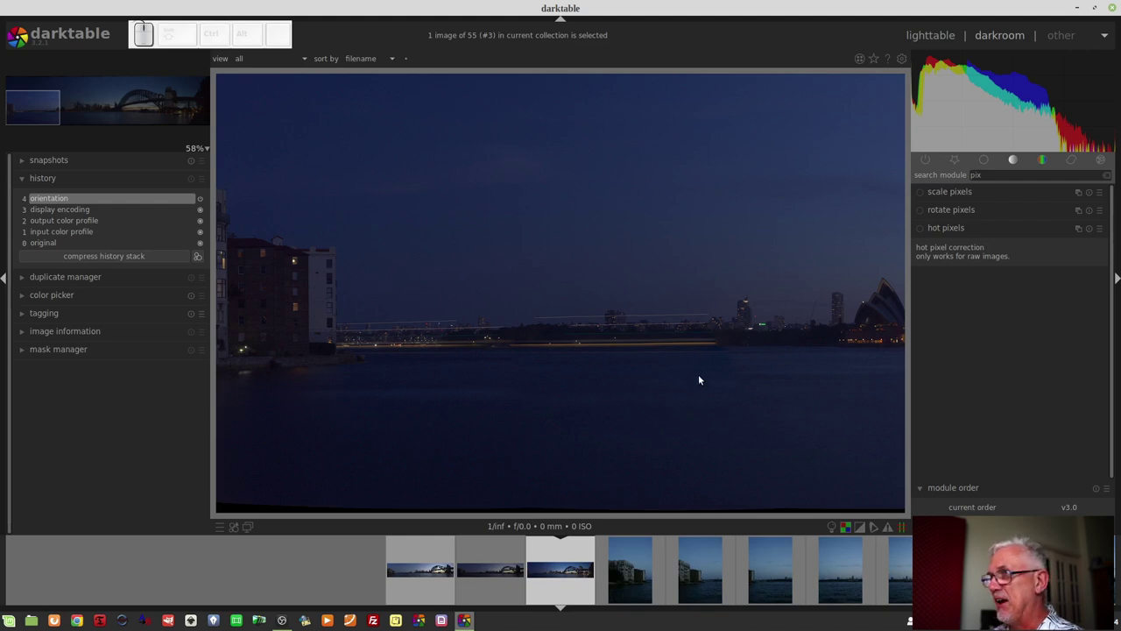
left_click(815, 388)
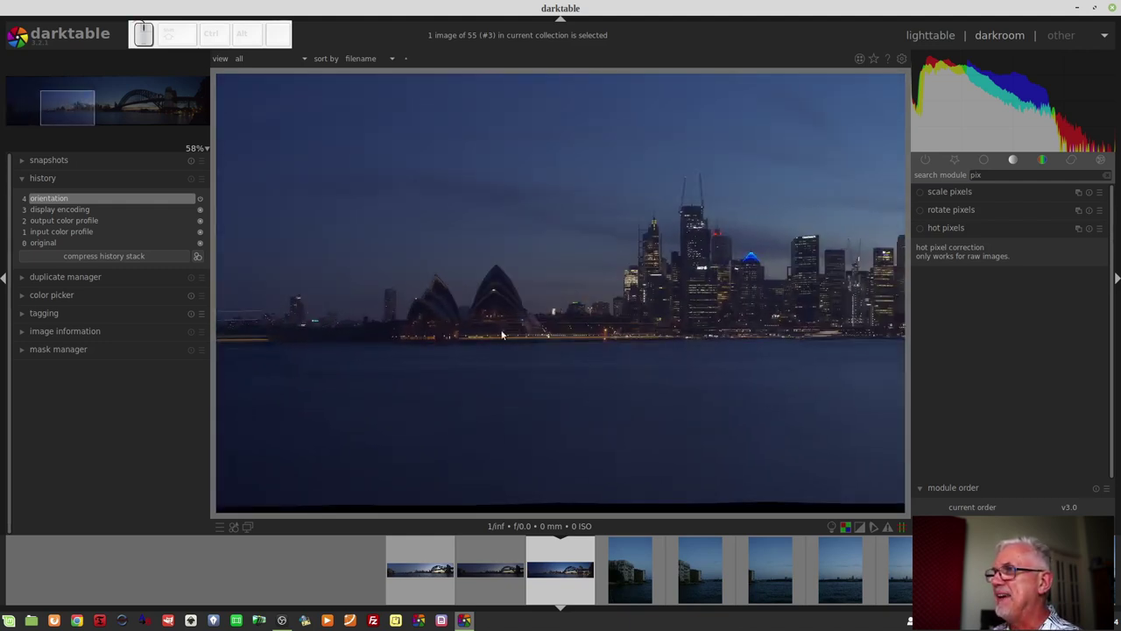
left_click(828, 382)
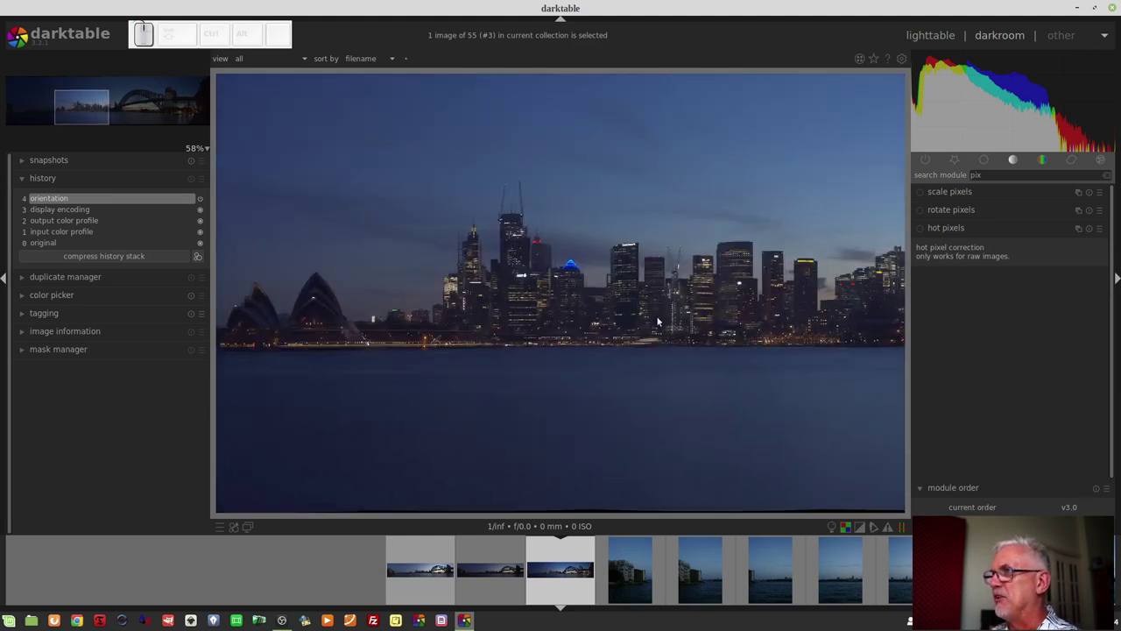
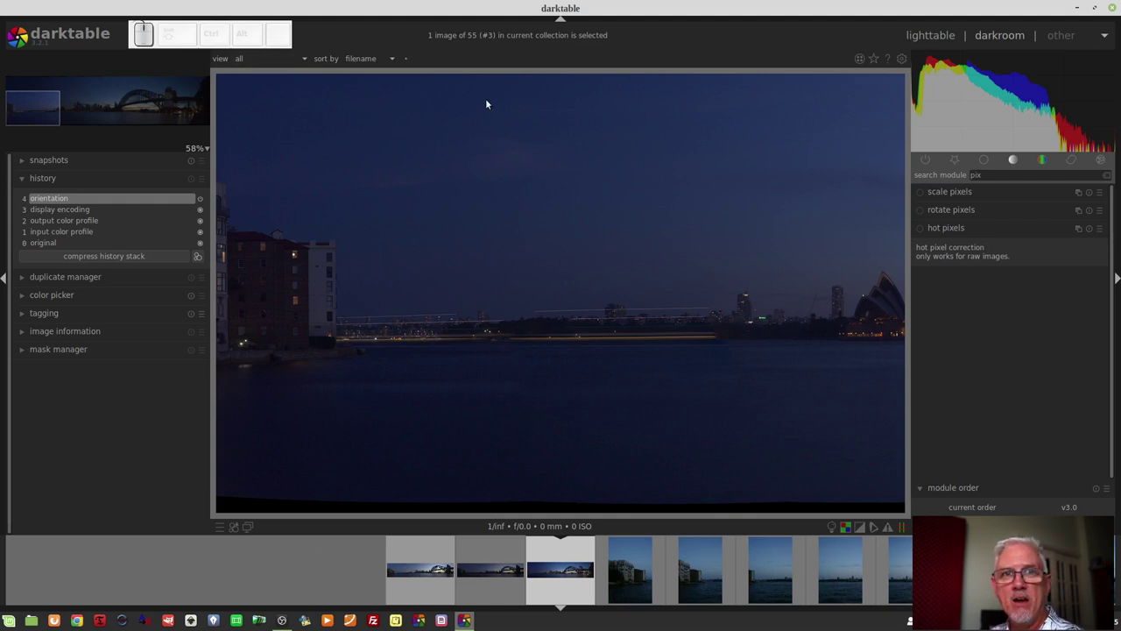
left_click(784, 345)
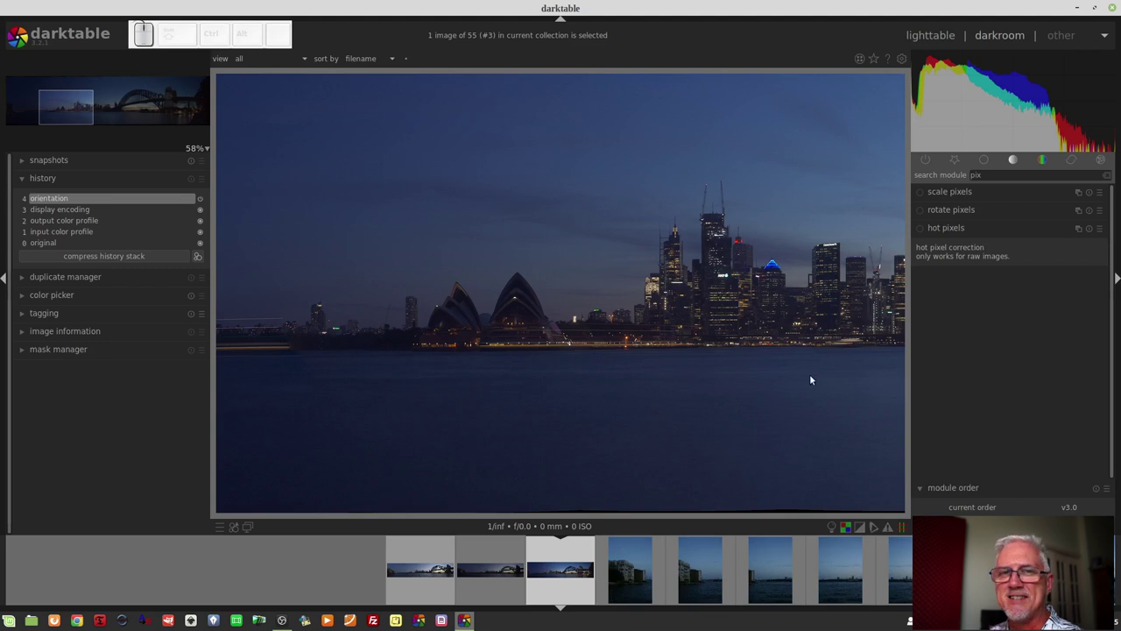
scroll("down", 3)
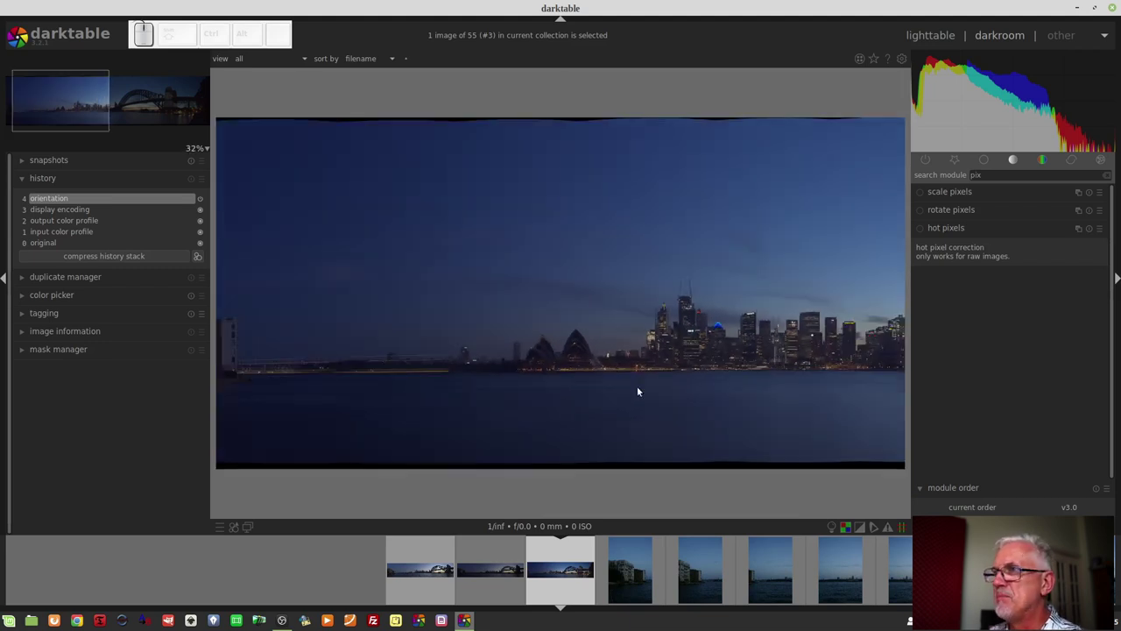
scroll("up", 3)
left_click(301, 443)
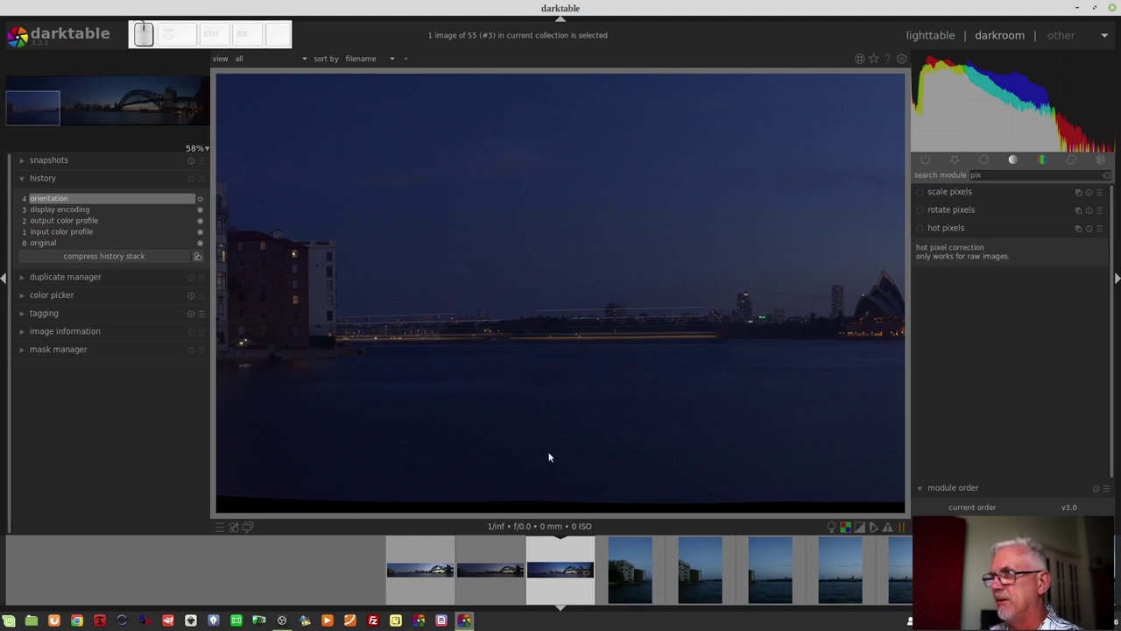
scroll("down", 3)
scroll("up", 3)
left_click(684, 259)
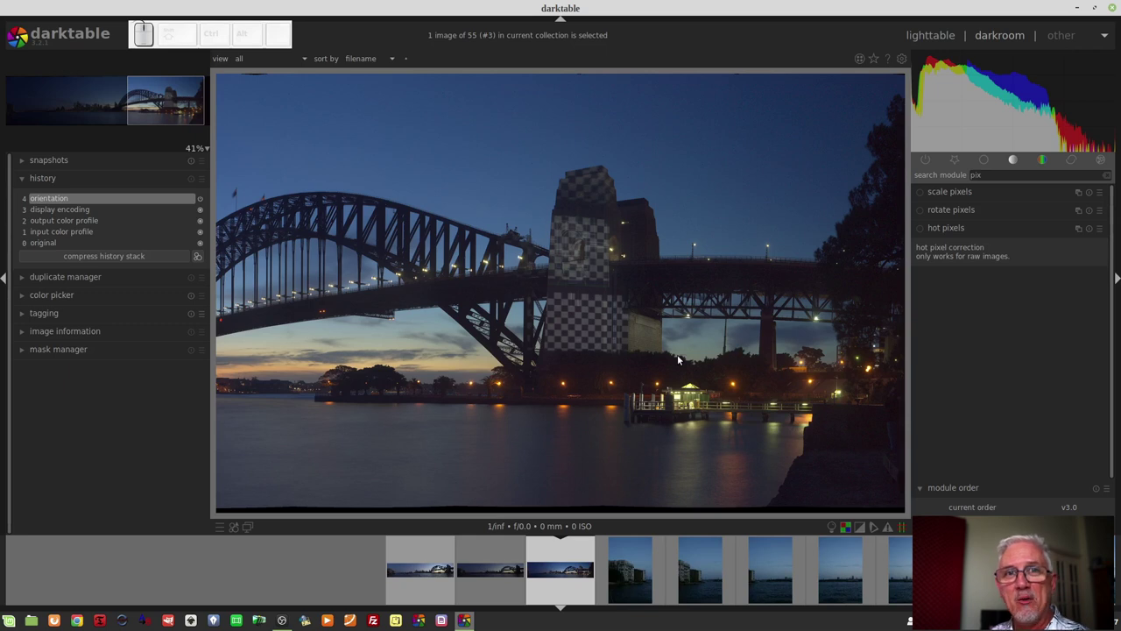
scroll("down", 3)
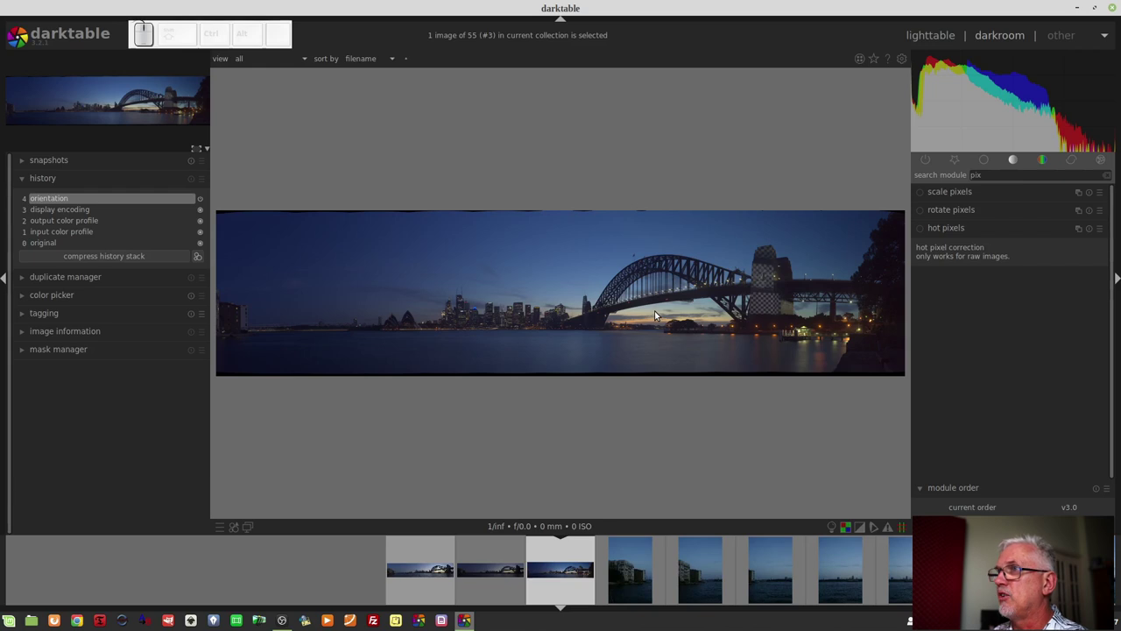
scroll("up", 3)
scroll("up", 3)
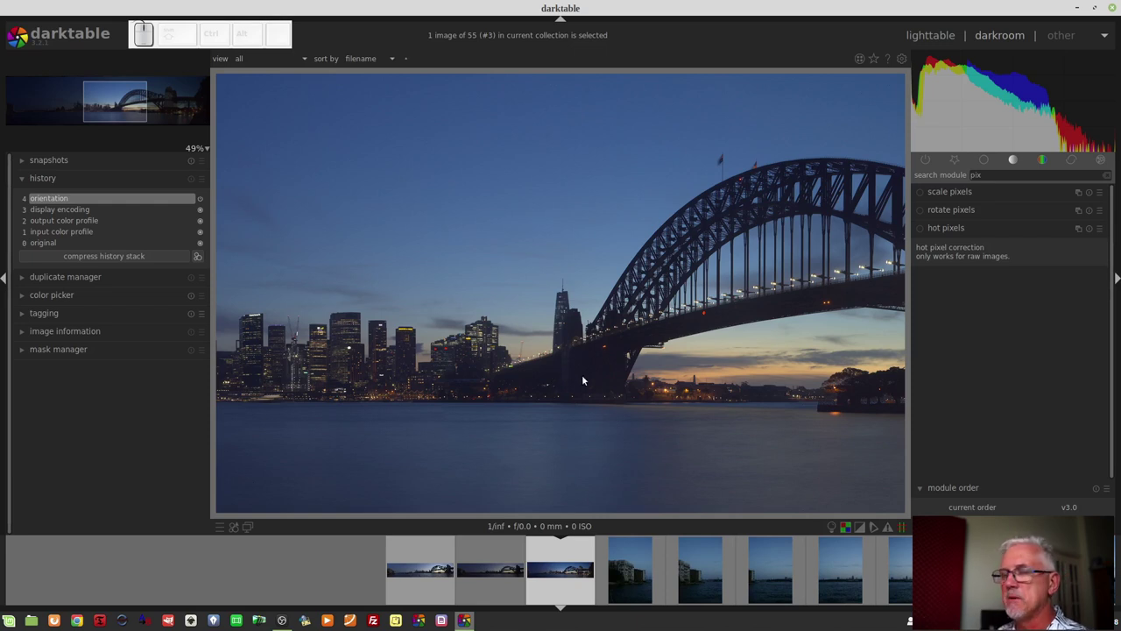
scroll("down", 3)
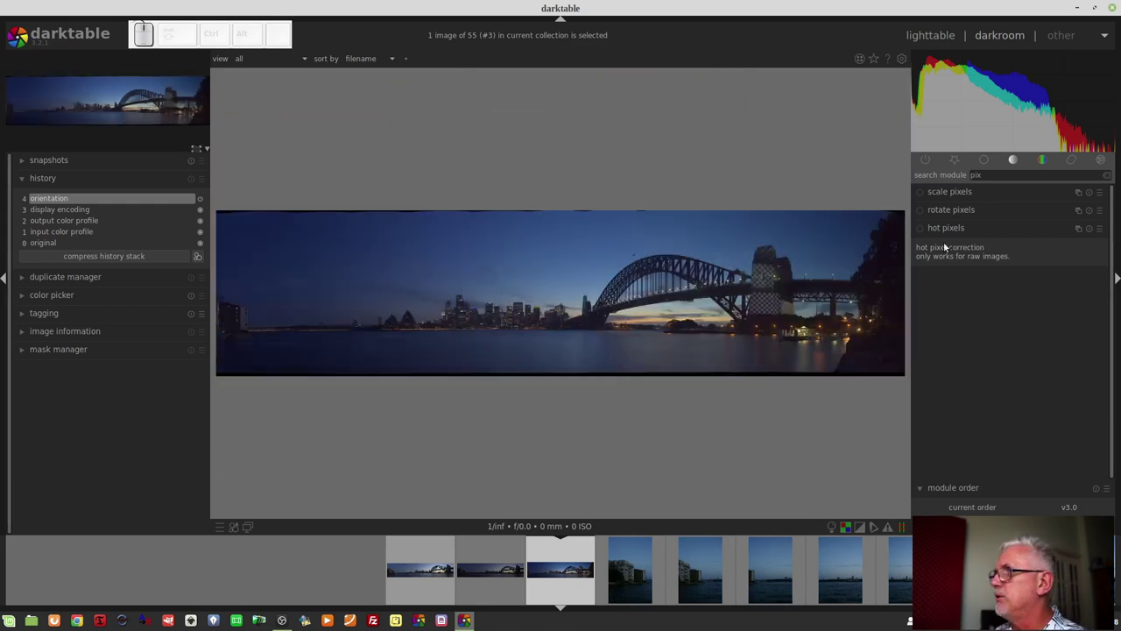
Enable an rgb curve from the tone group and pull its black point in to about 12.5
left_click(1017, 162)
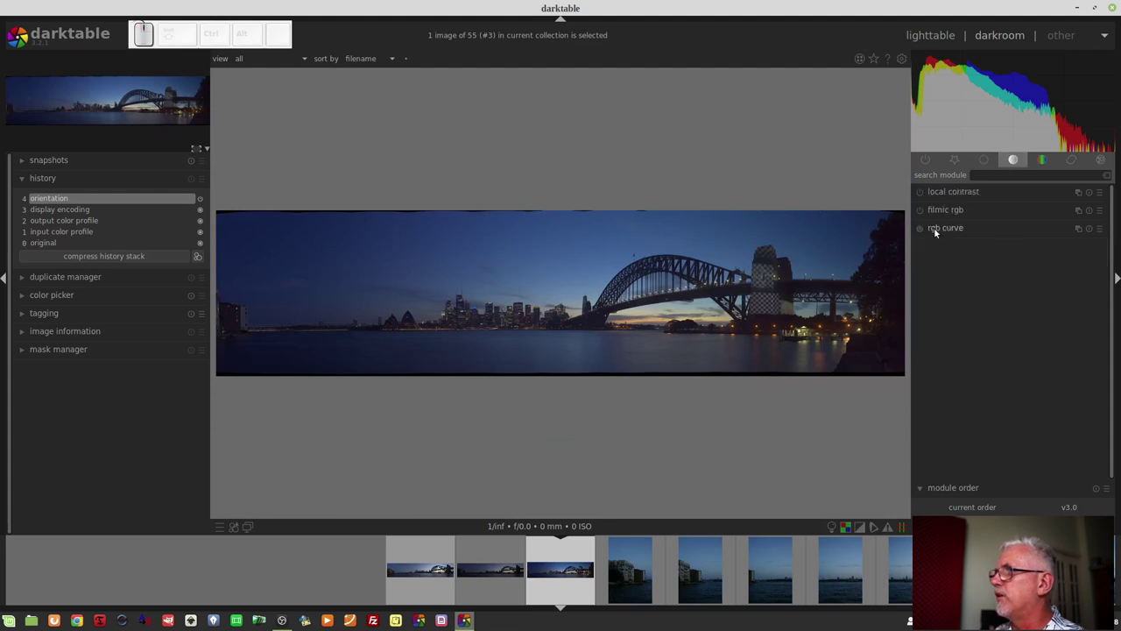
left_click(921, 231)
left_click(949, 230)
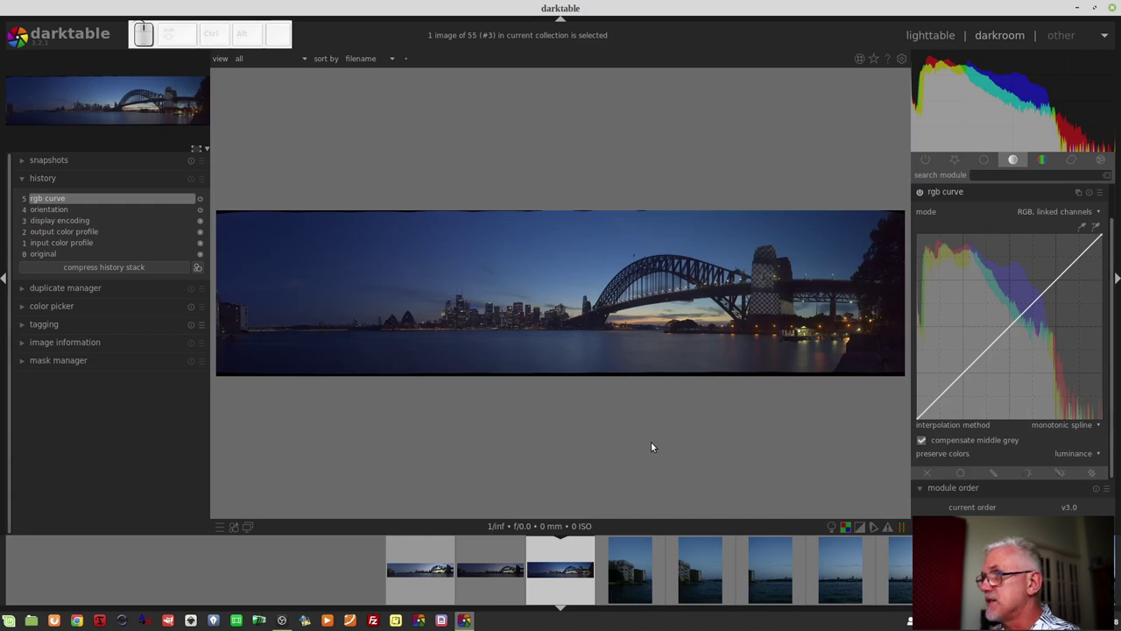
key("o")
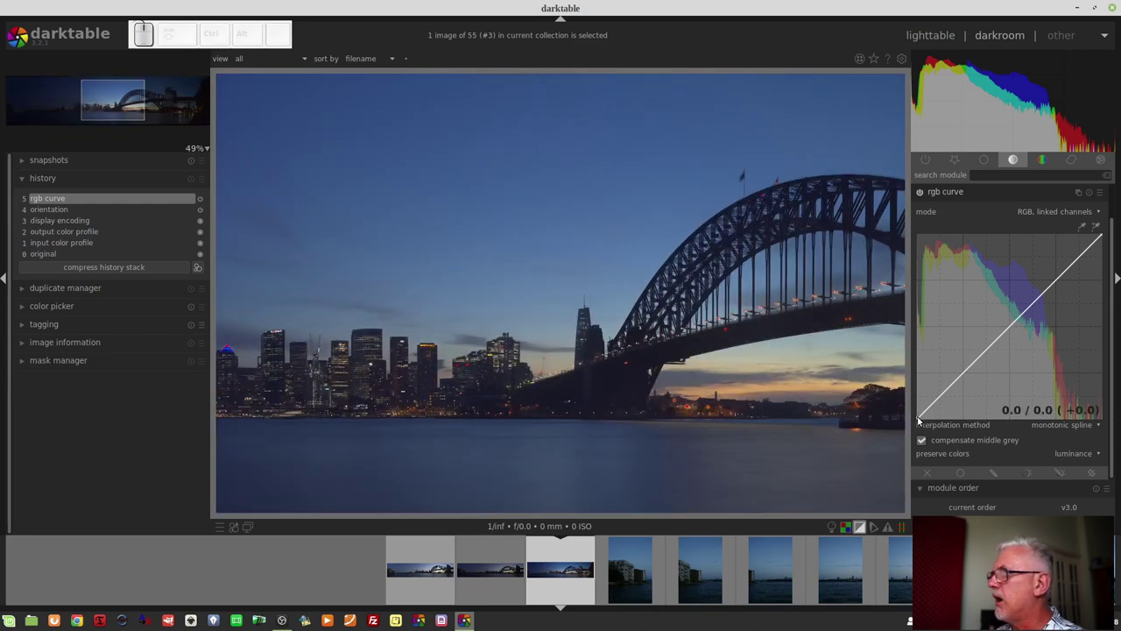
left_click_drag(921, 421, 930, 426)
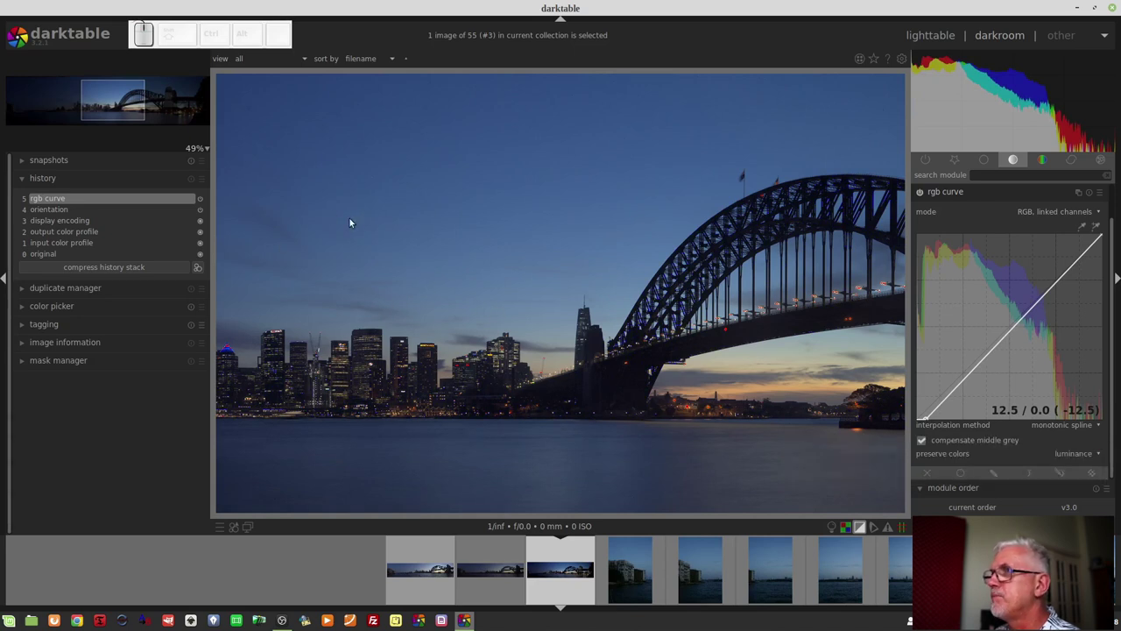
key("o")
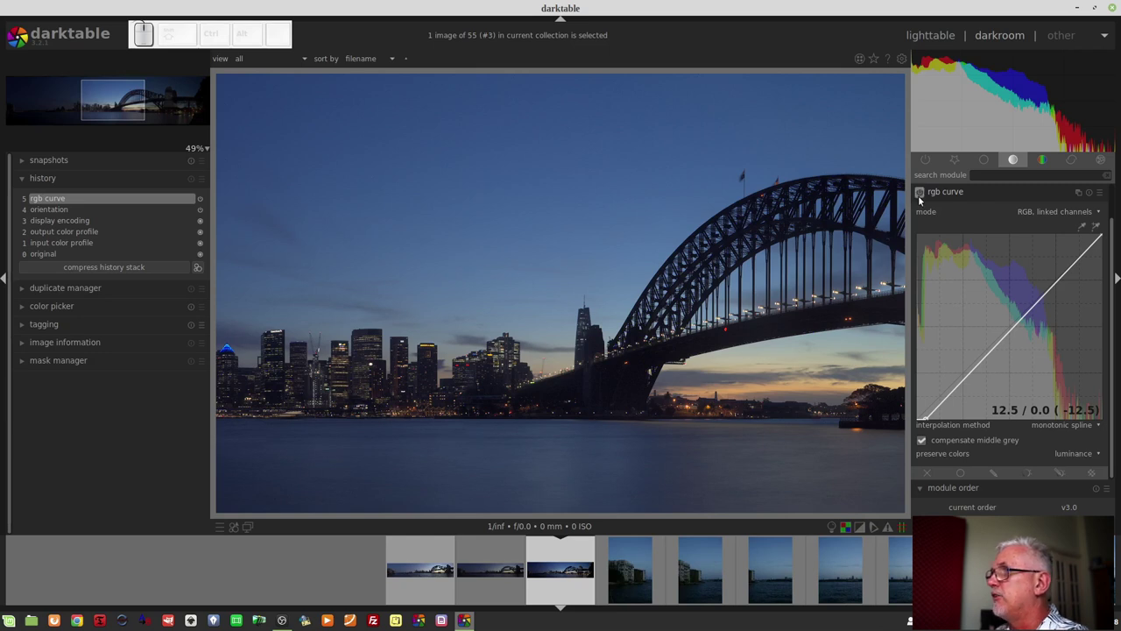
left_click(925, 198)
left_click(924, 199)
Check the clipped-shadow overlay across the Opera House and far-left buildings, then hide it
key("o")
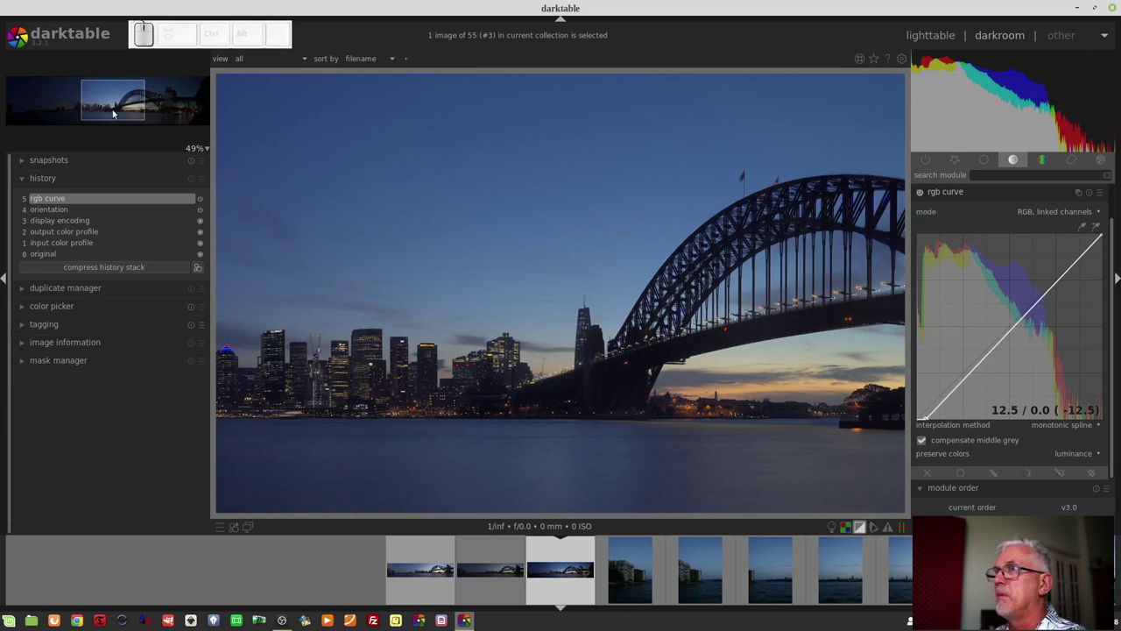
left_click_drag(105, 115, 79, 139)
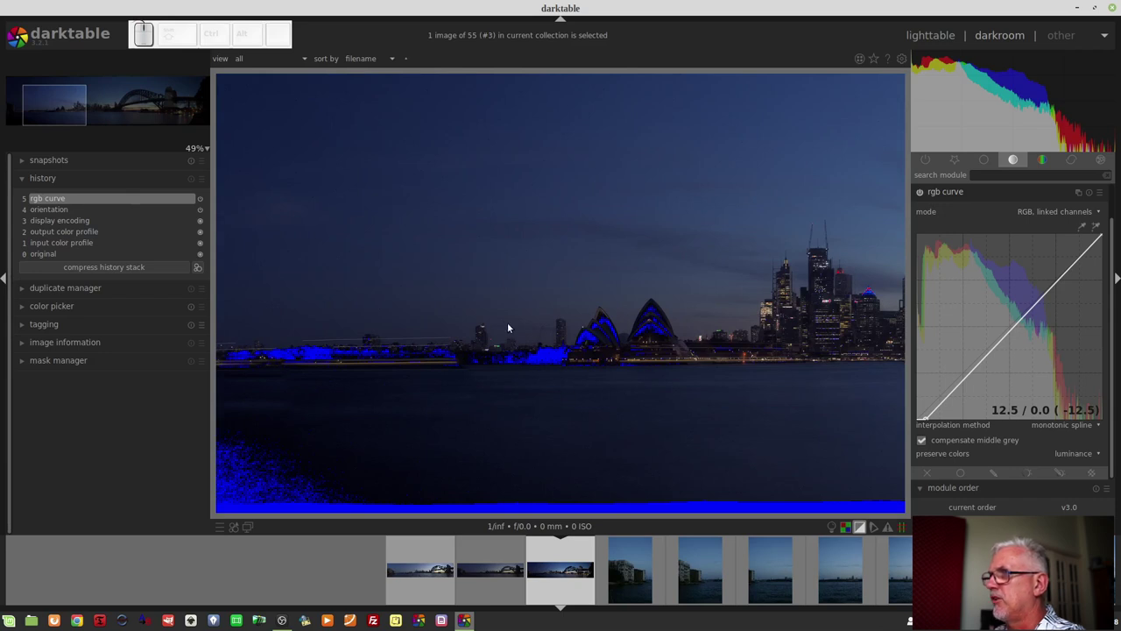
left_click(49, 111)
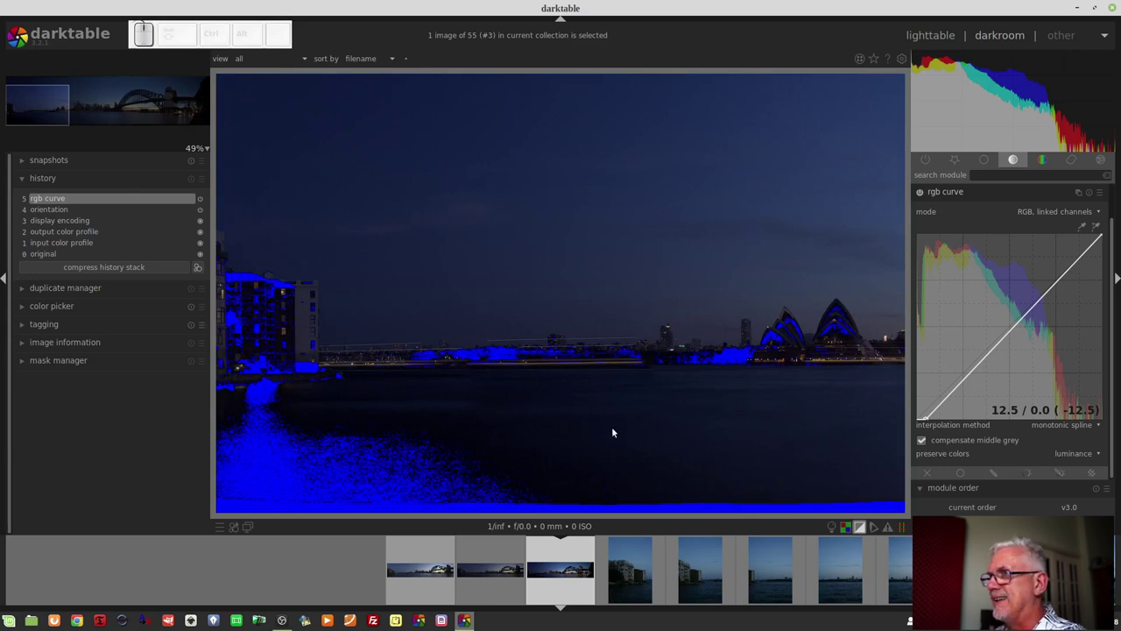
scroll("down", 3)
scroll("down", 3)
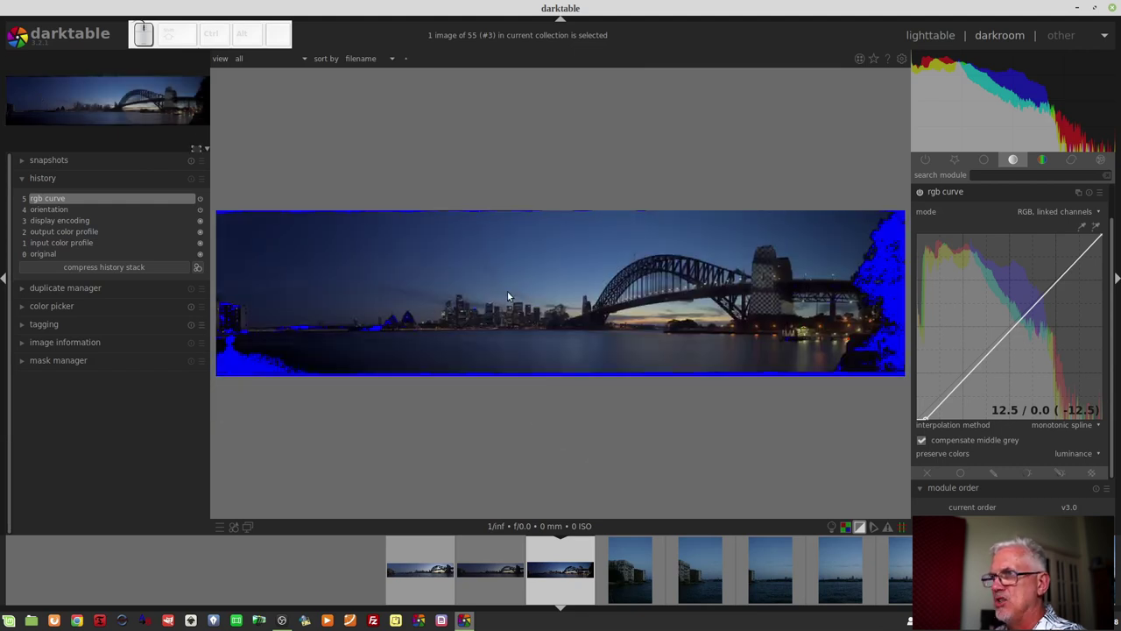
key("o")
scroll("up", 3)
scroll("down", 3)
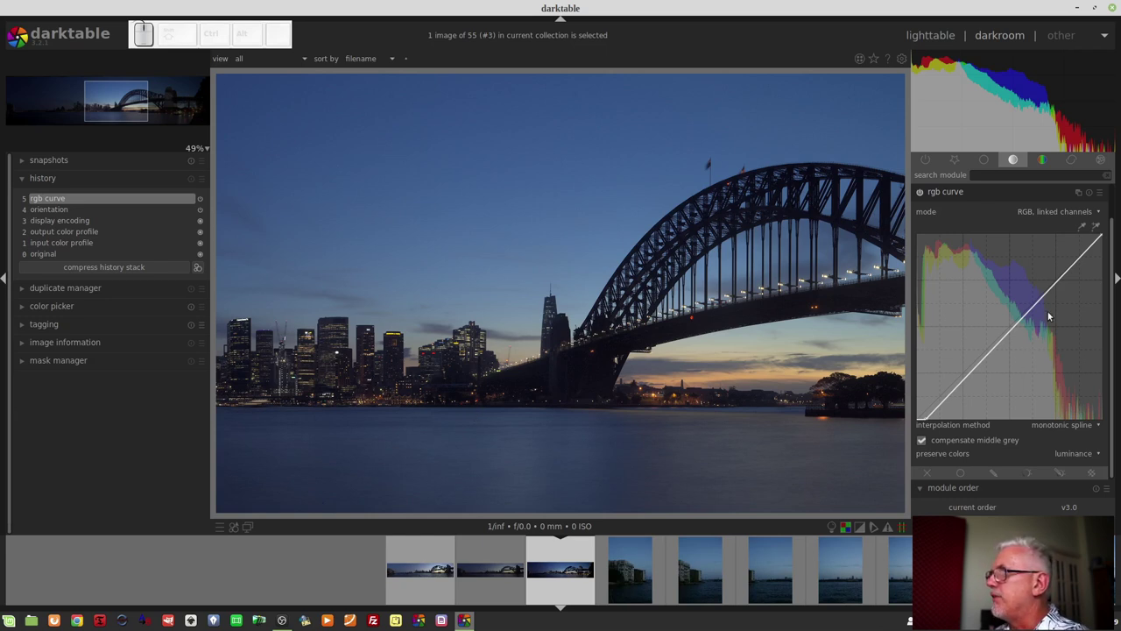
Raise the curve's upper midtone point to brighten the bridge arch area
left_click(786, 395)
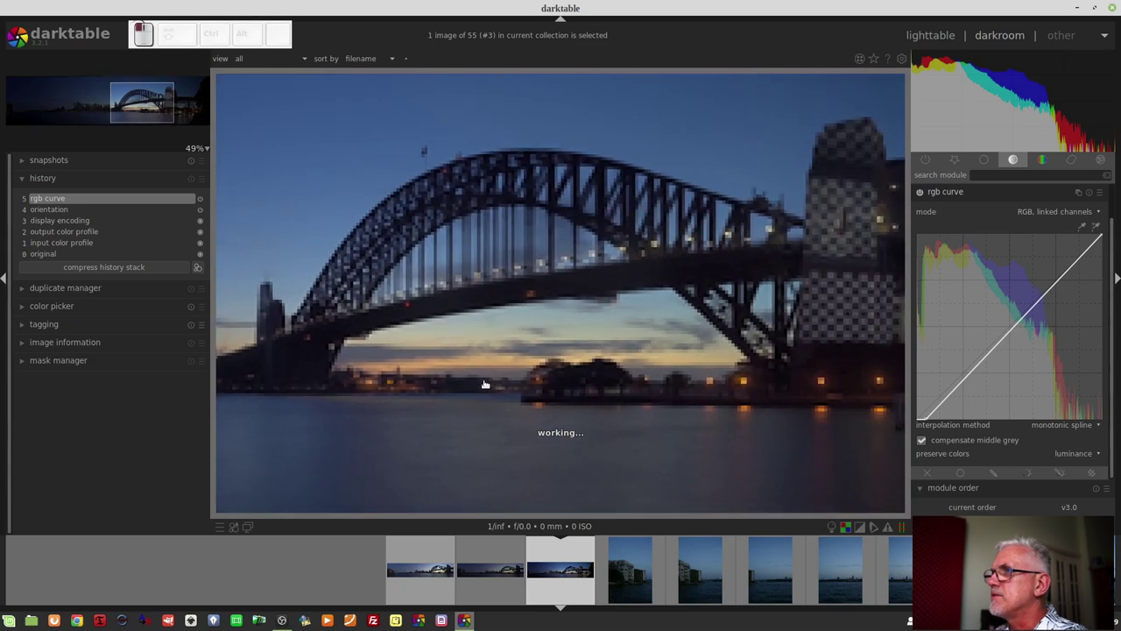
left_click_drag(1043, 298, 1033, 287)
key("o")
key("o")
key("o")
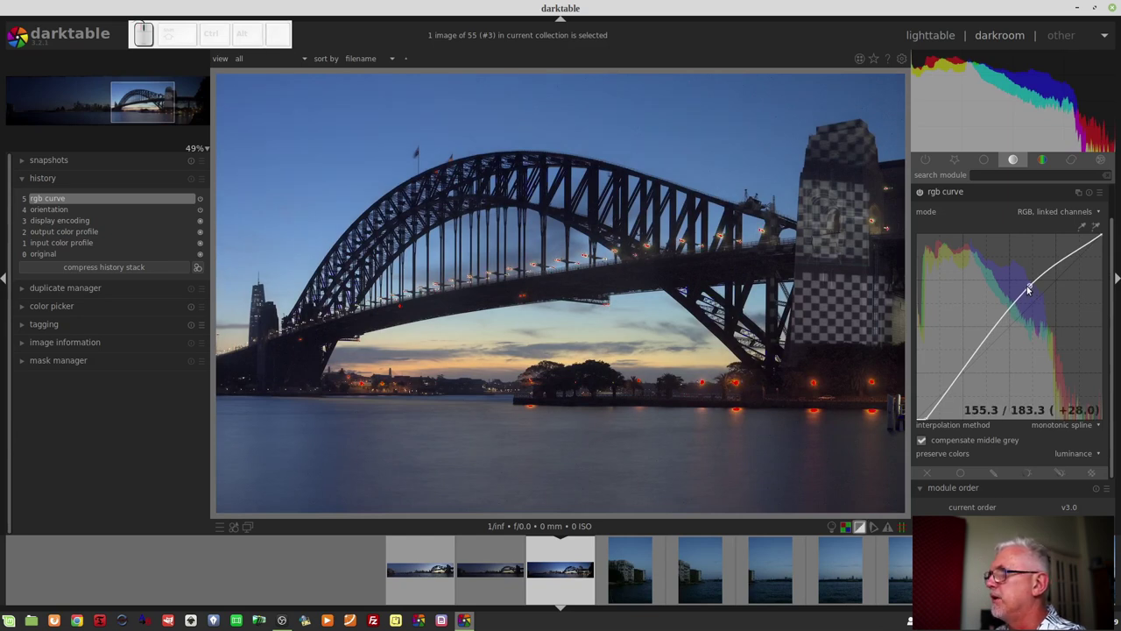
left_click_drag(1033, 289, 576, 365)
Lower a shadow point to about 30, forming an S-shaped contrast curve
scroll("up", 3)
scroll("up", 3)
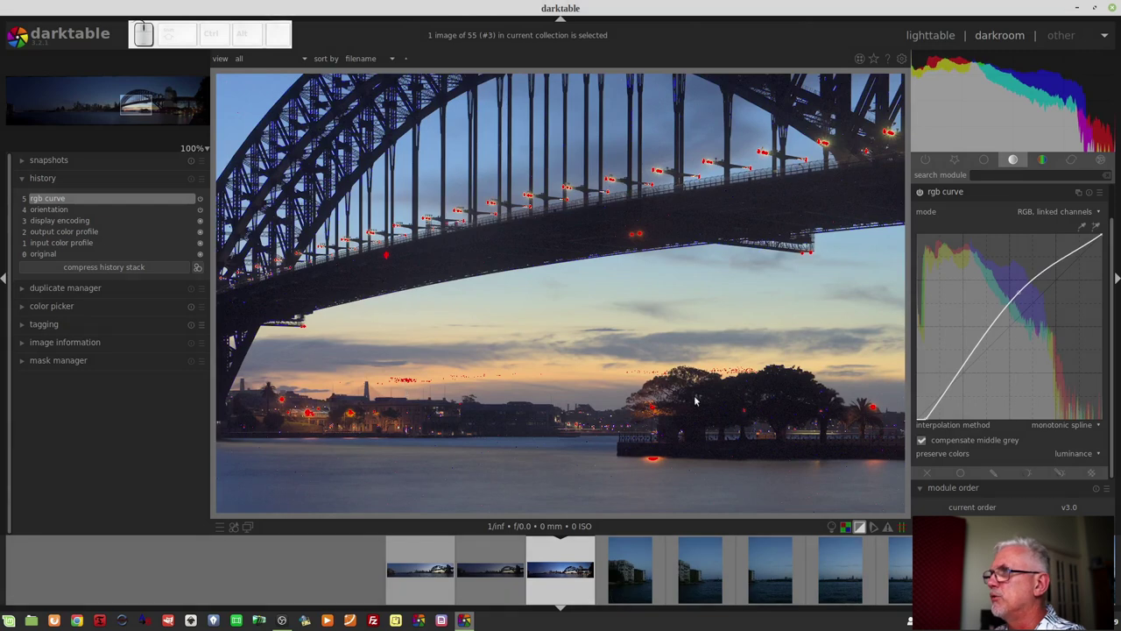
scroll("down", 3)
scroll("down", 3)
scroll("down", 3)
scroll("down", 3)
scroll("up", 3)
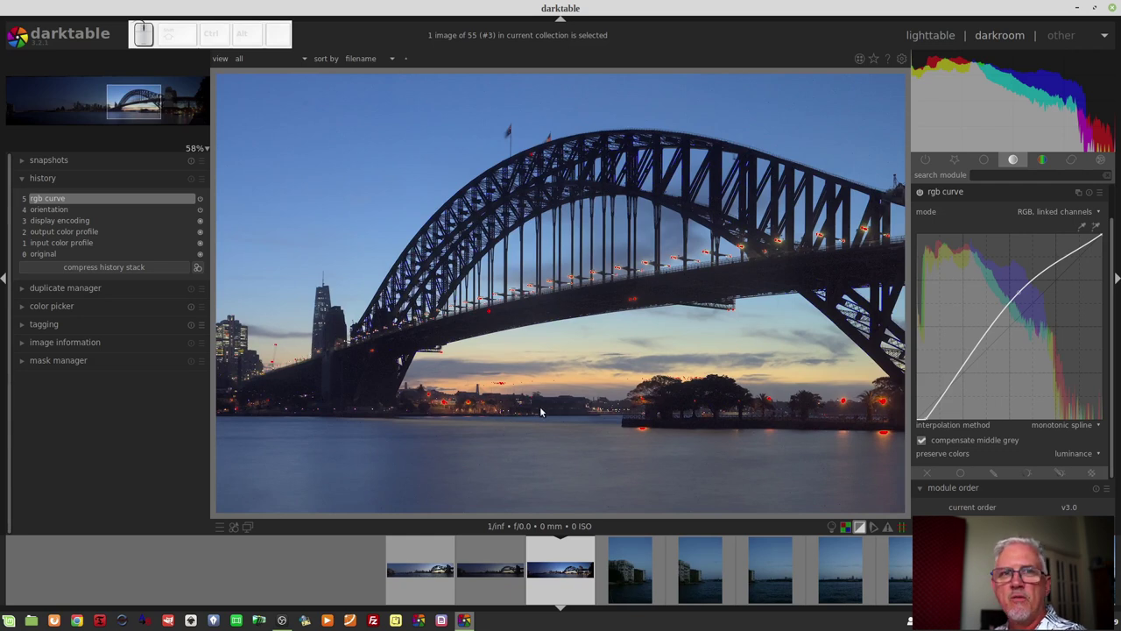
scroll("down", 3)
scroll("down", 3)
scroll("down", 3)
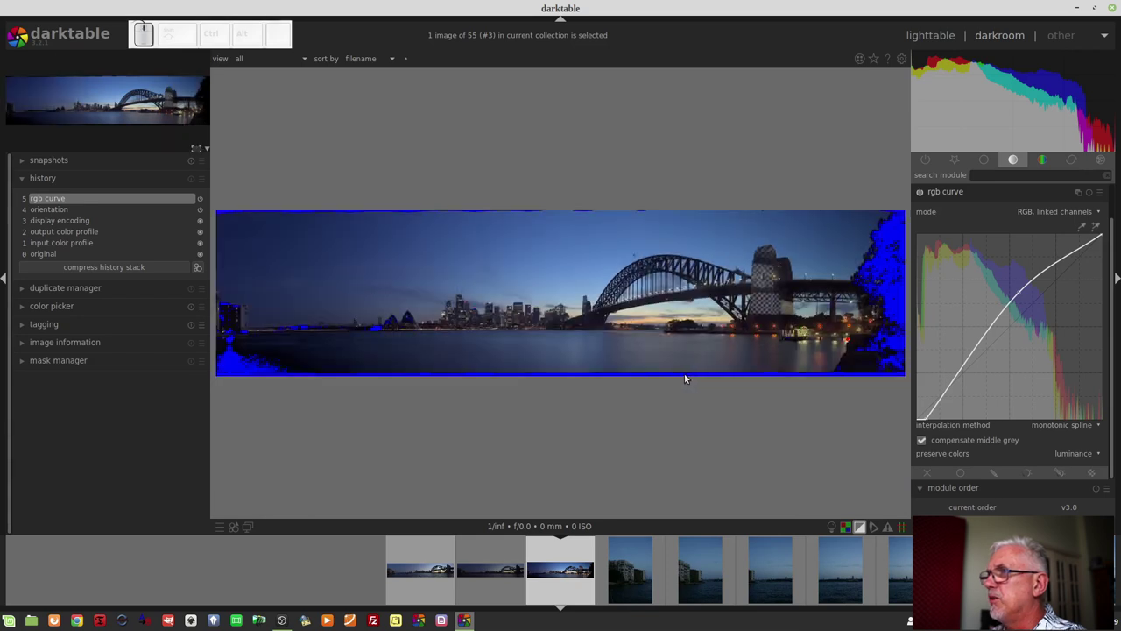
scroll("up", 3)
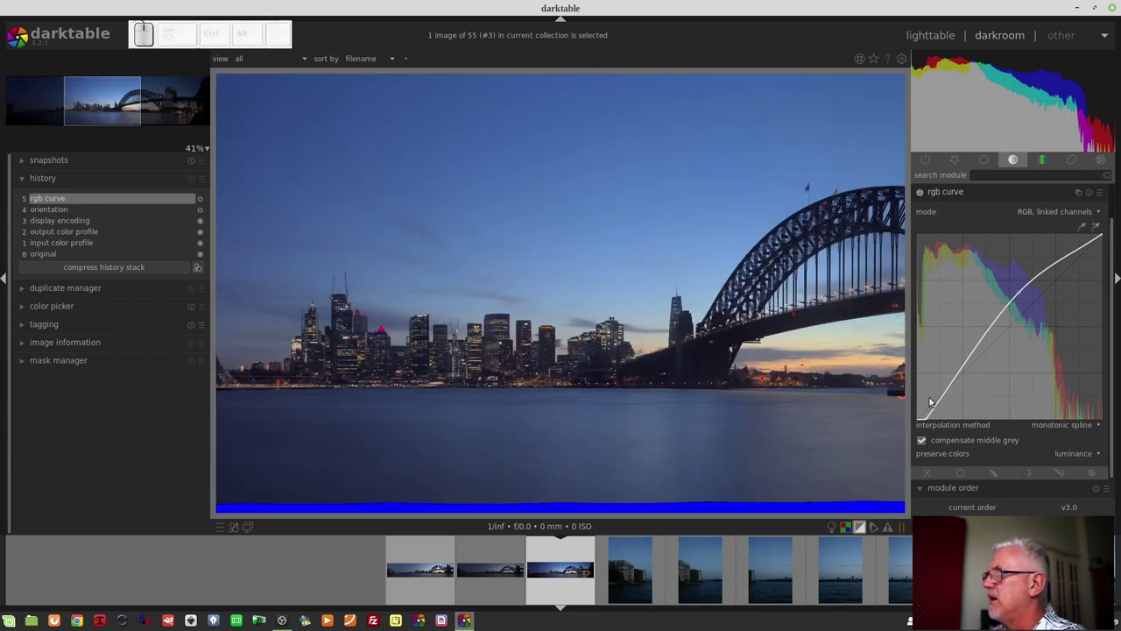
left_click_drag(946, 394, 946, 397)
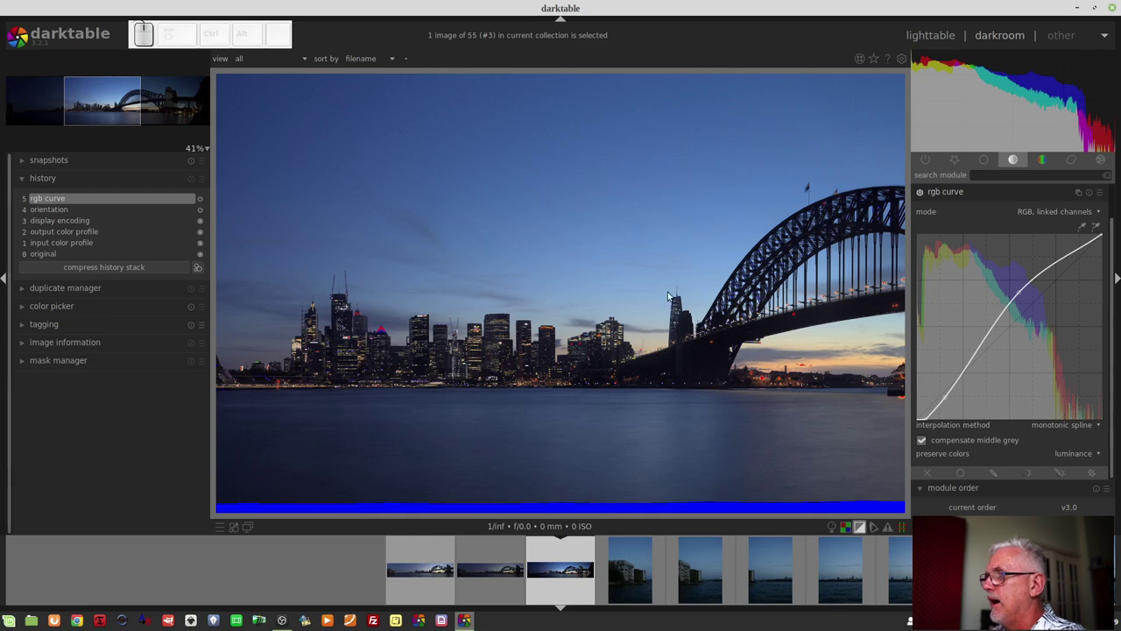
key("o")
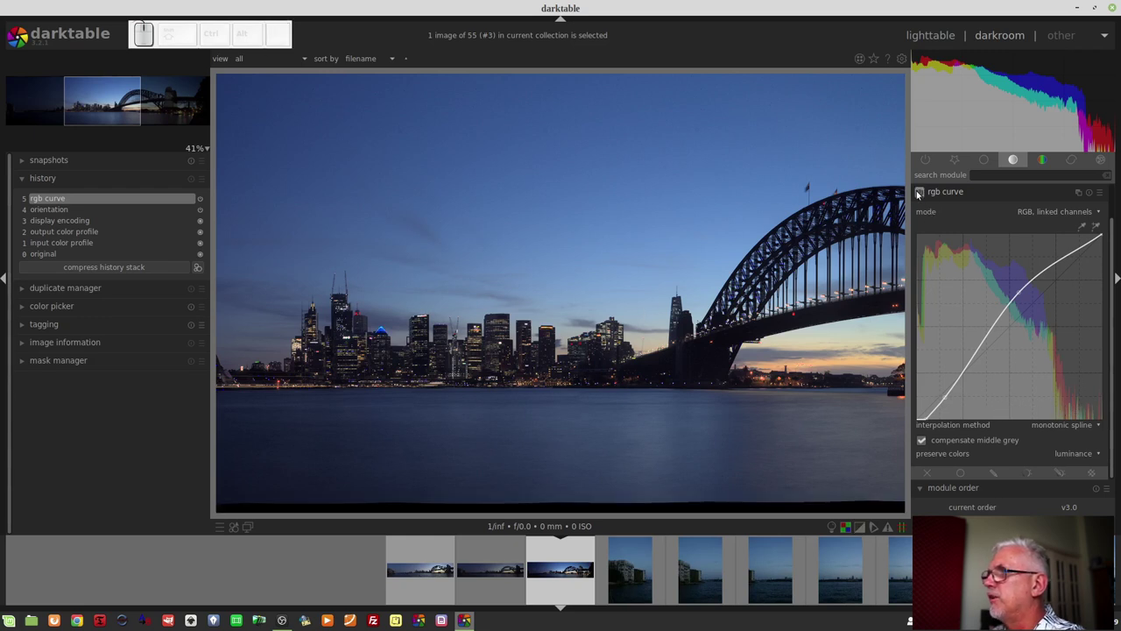
left_click(921, 197)
left_click(920, 197)
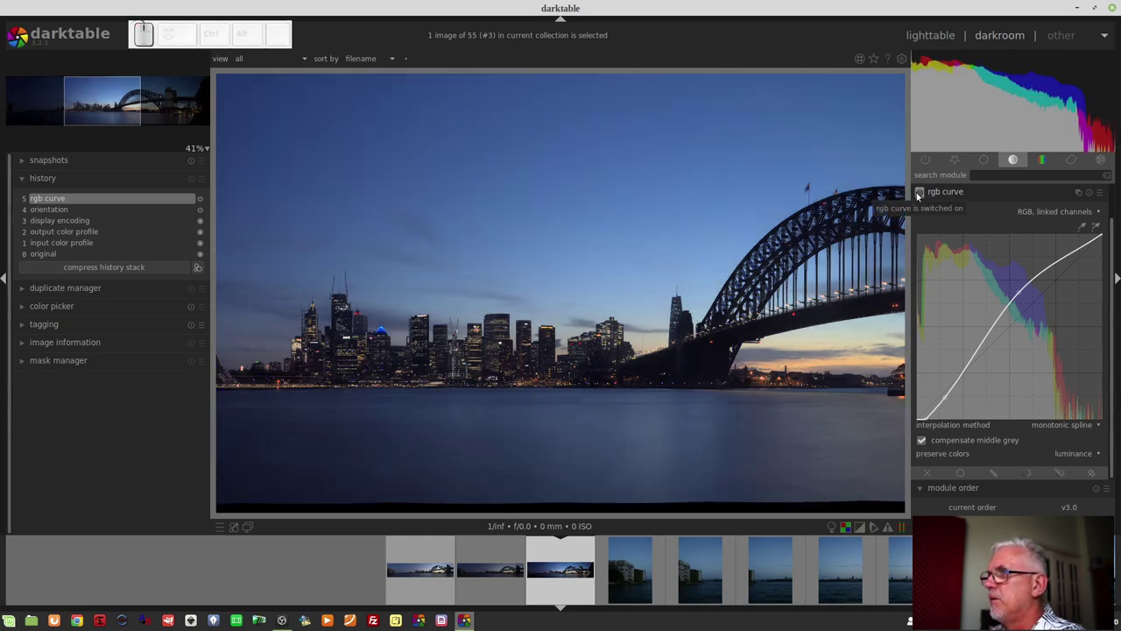
scroll("down", 3)
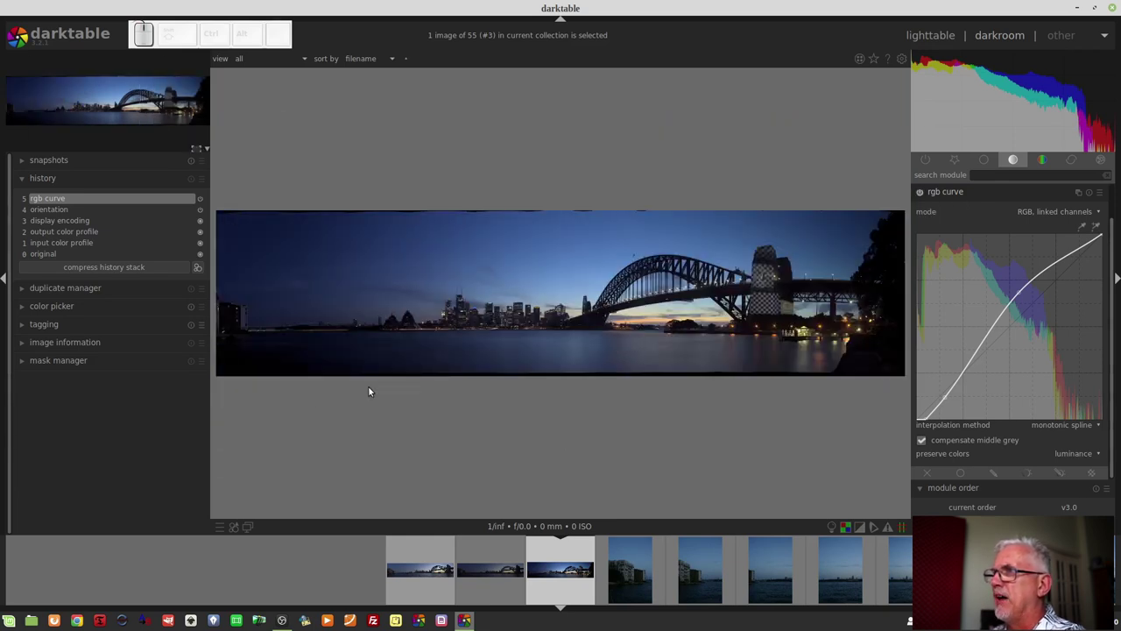
scroll("up", 3)
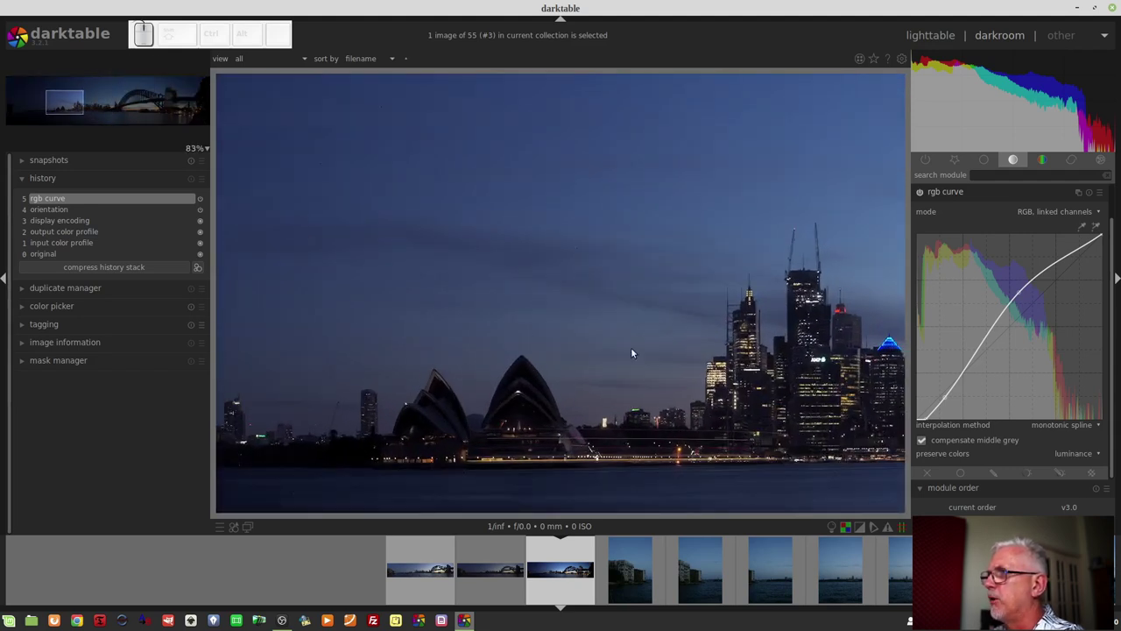
key("o")
key("o")
scroll("down", 3)
scroll("down", 3)
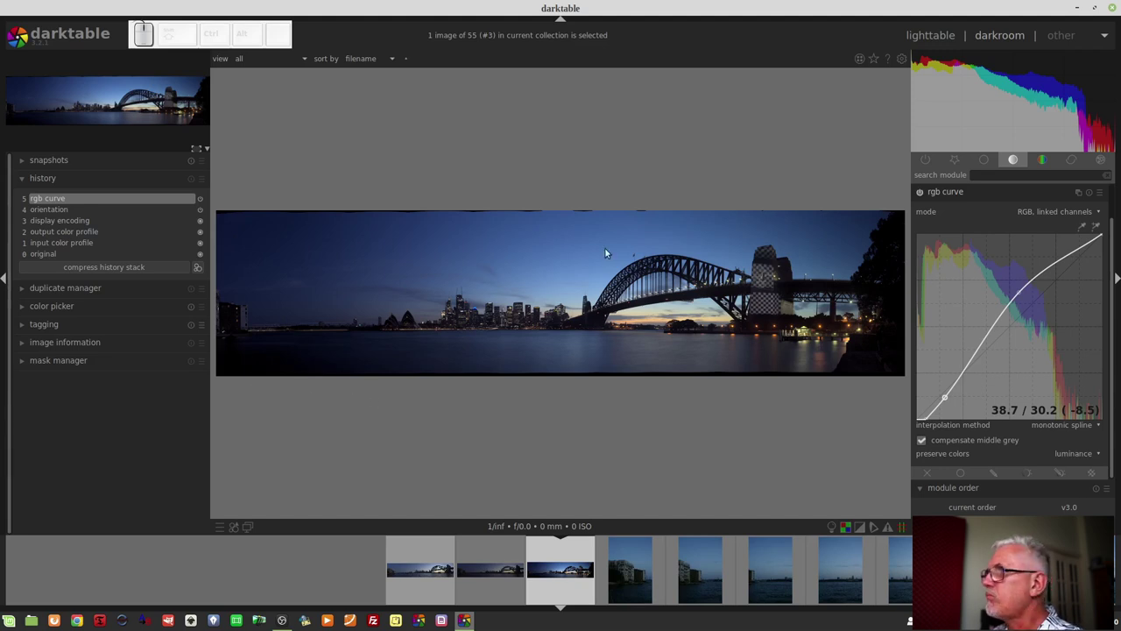
Create rgb curve 1 and lift its shadows, point near 33 raised to 60, with drawn mask enabled
left_click(1082, 193)
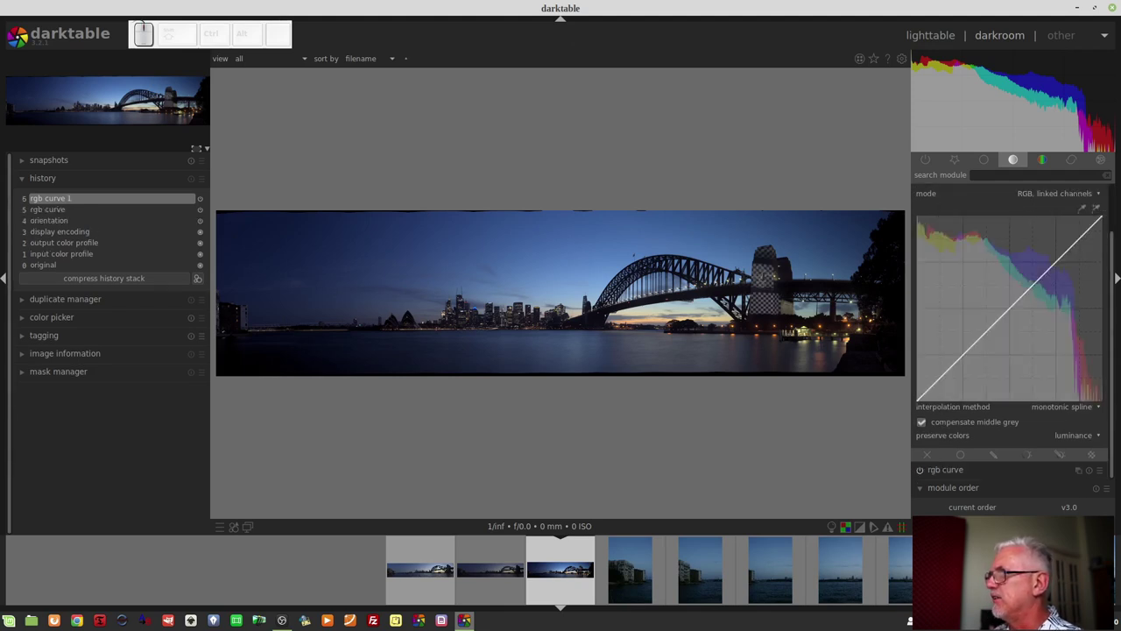
left_click(1118, 278)
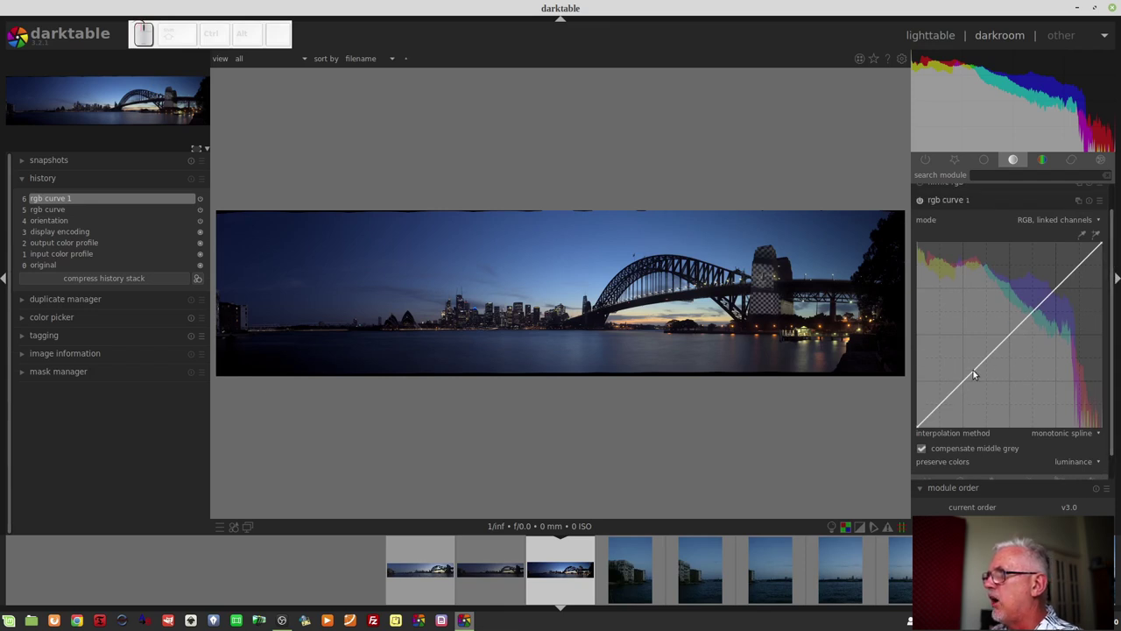
left_click_drag(965, 389, 1021, 413)
scroll("down", 3)
left_click_drag(1116, 439, 997, 457)
left_click(996, 455)
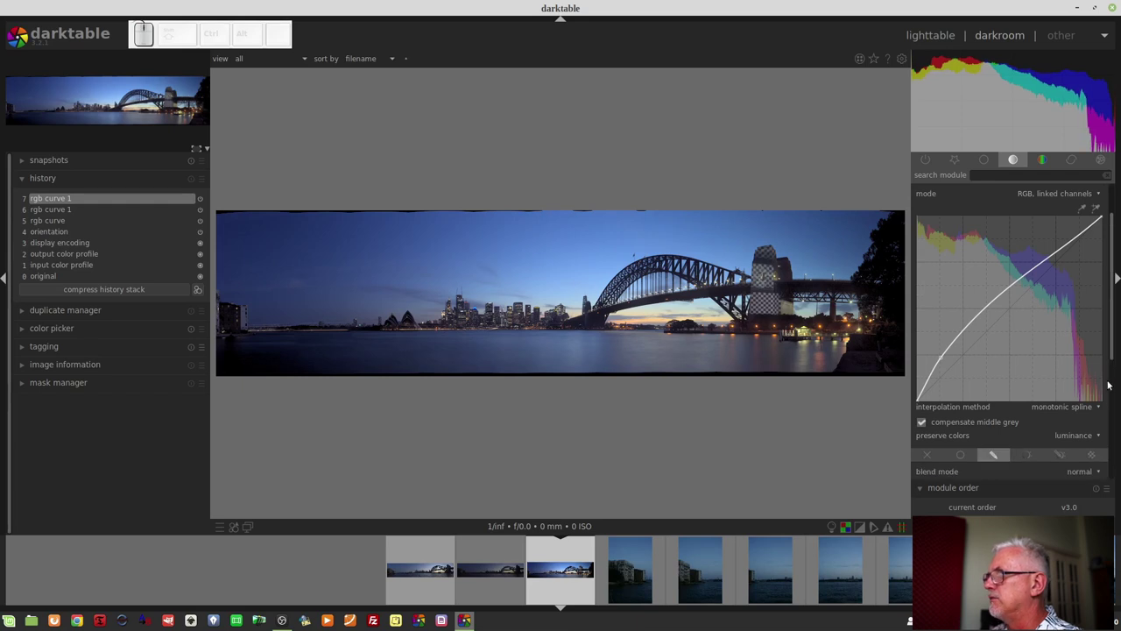
Draw a gradient mask on the left of the panorama and set its orientation and feathering
left_click(1116, 346)
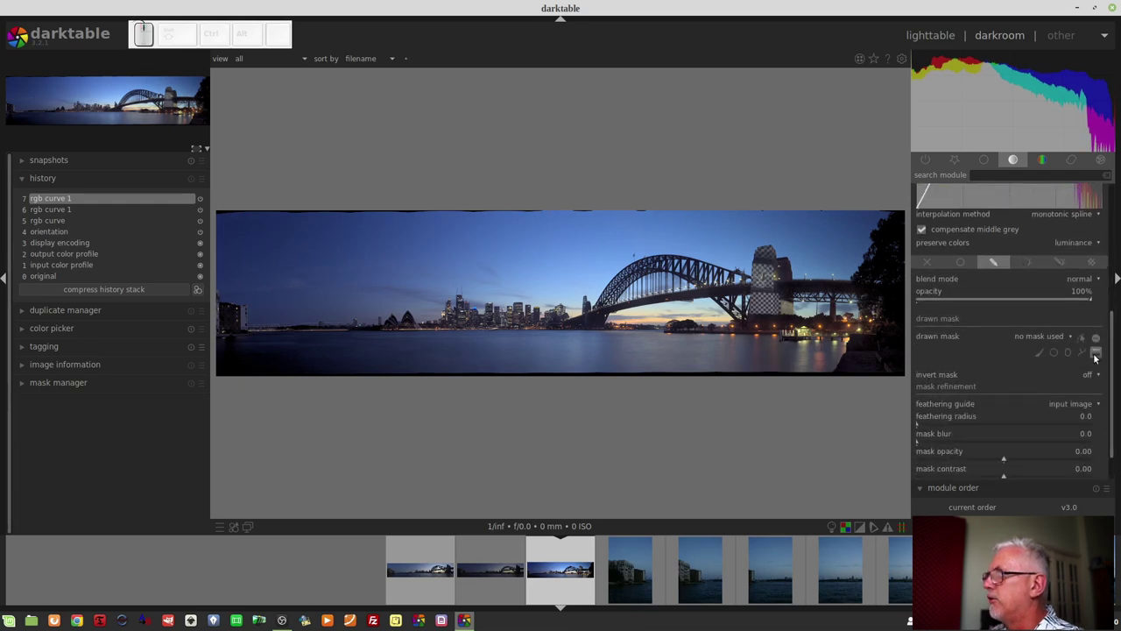
left_click(1099, 358)
left_click(311, 307)
middle_click(319, 307)
left_click_drag(308, 291, 297, 312)
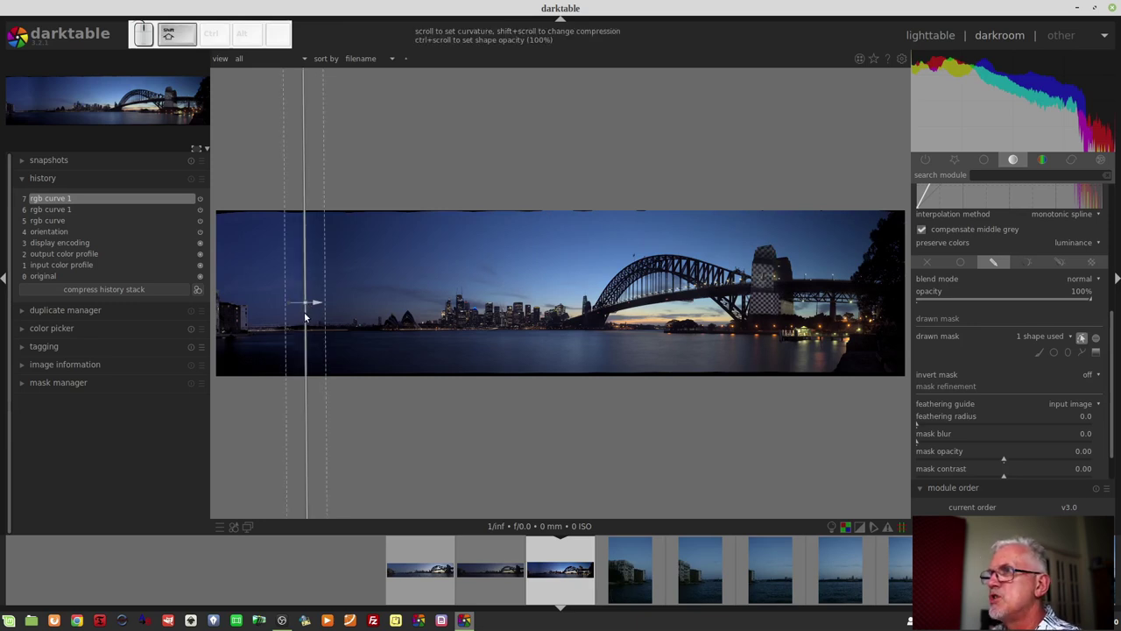
scroll("up", 3)
scroll("down", 3)
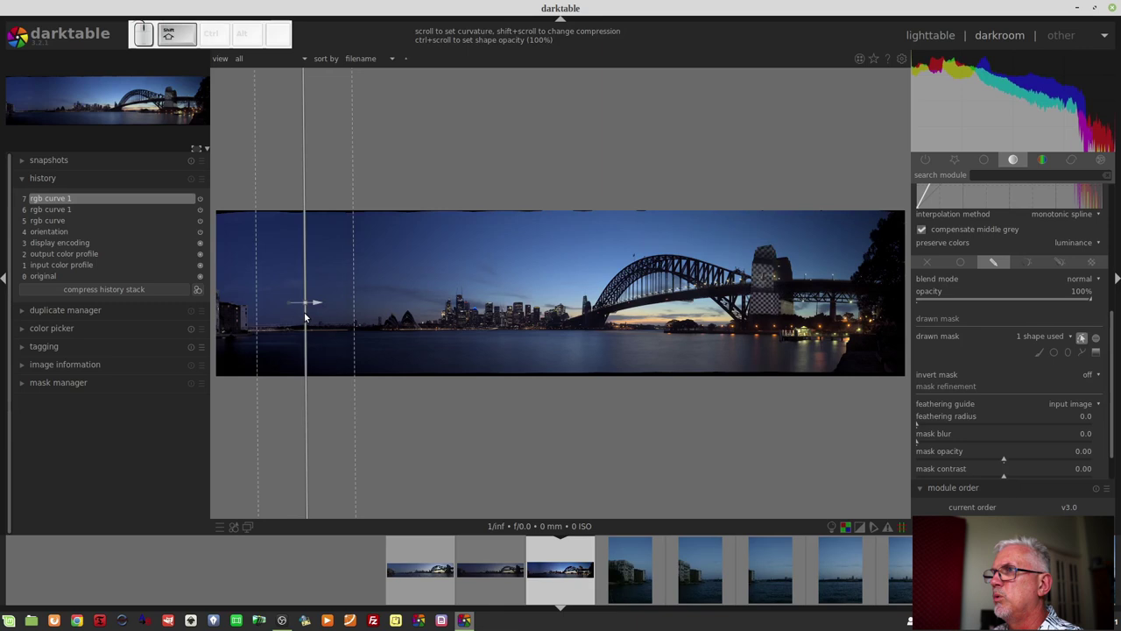
scroll("down", 3)
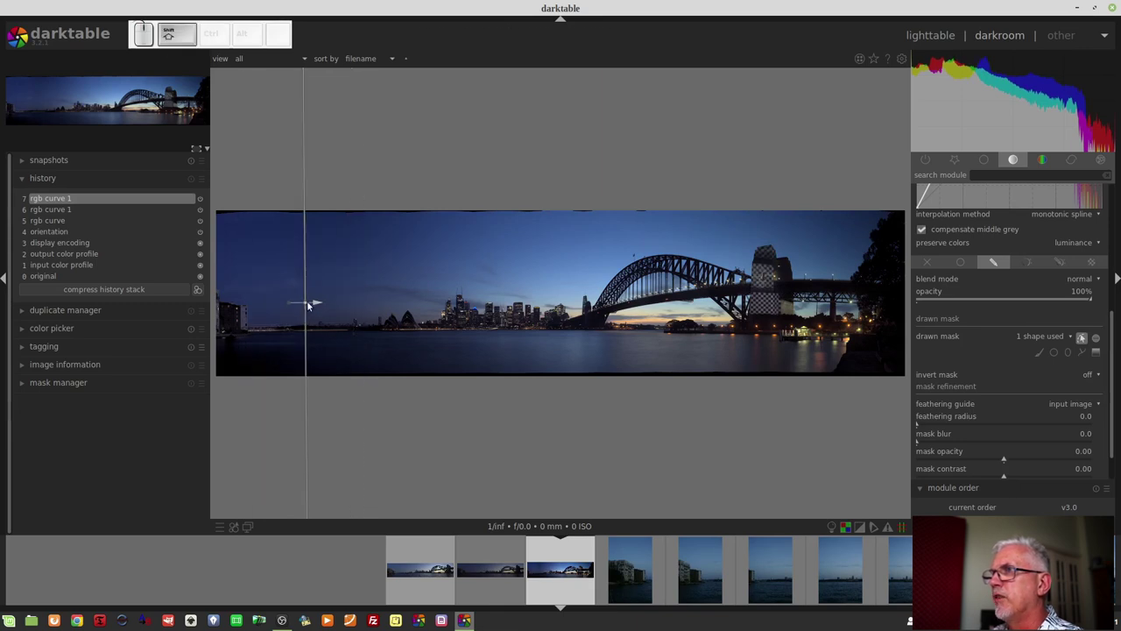
left_click(314, 306)
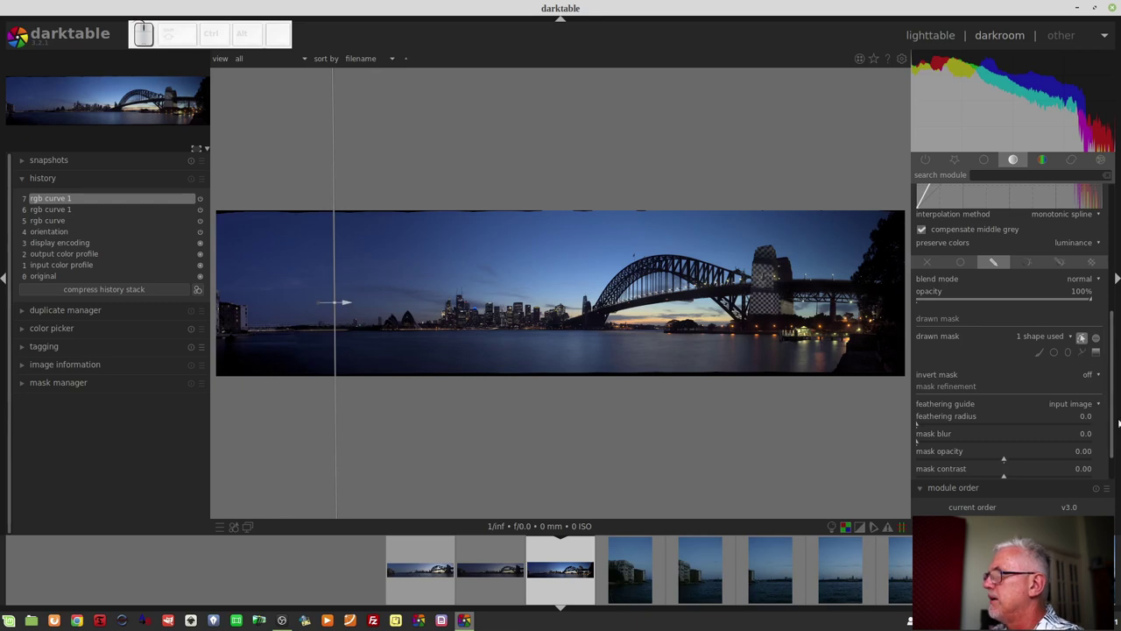
Lift the masked curve's shadow point to about 65 and finish the gradient mask
left_click(1112, 412)
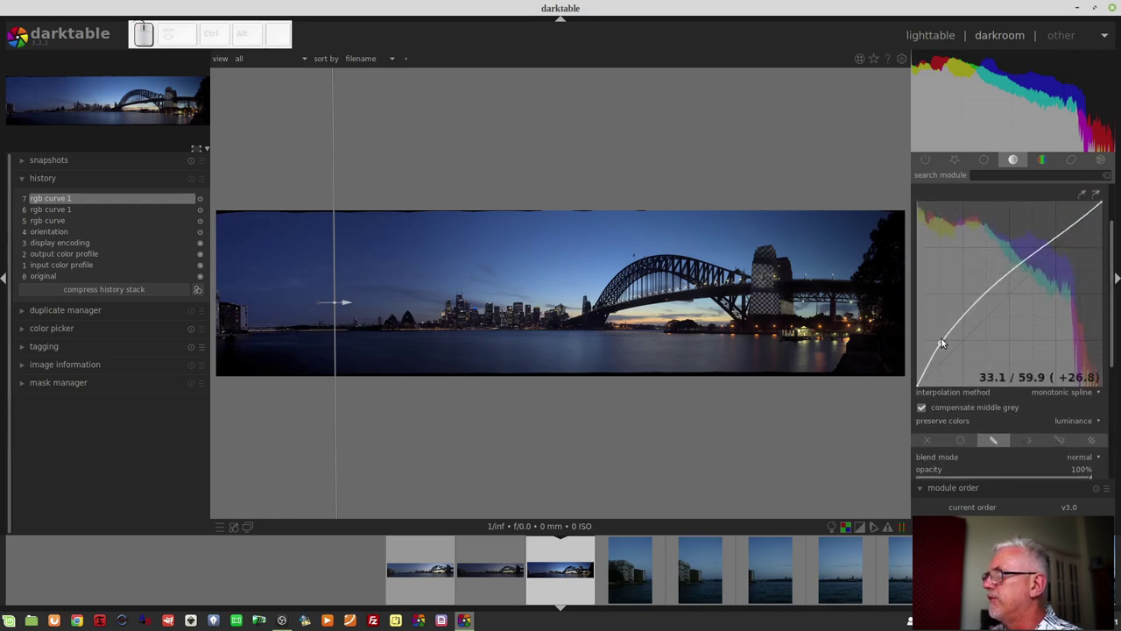
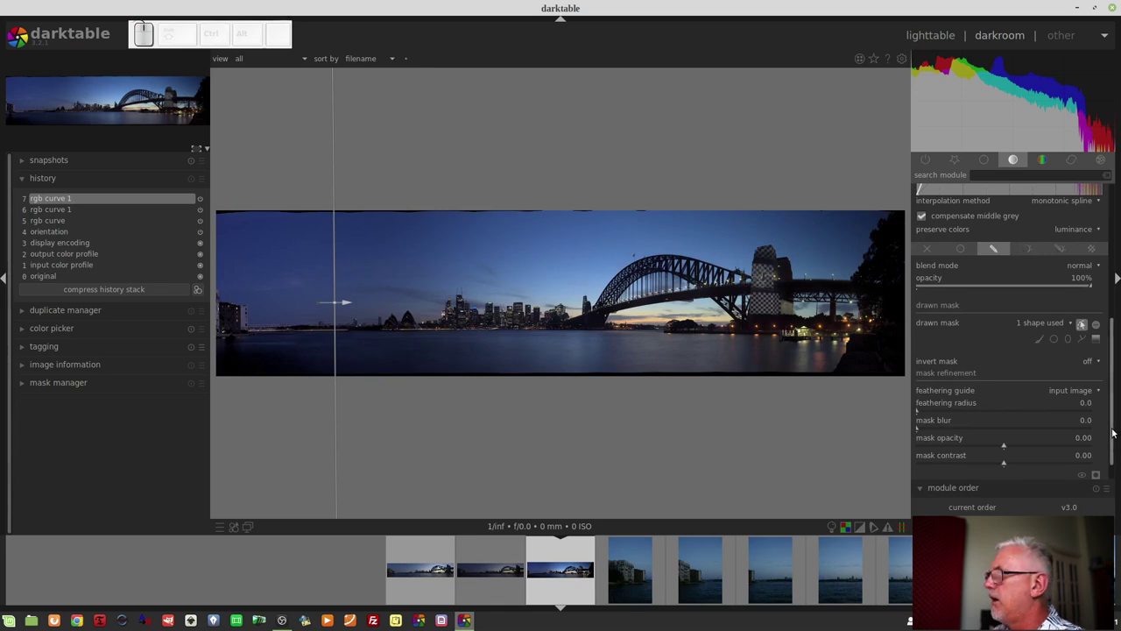
left_click(1086, 330)
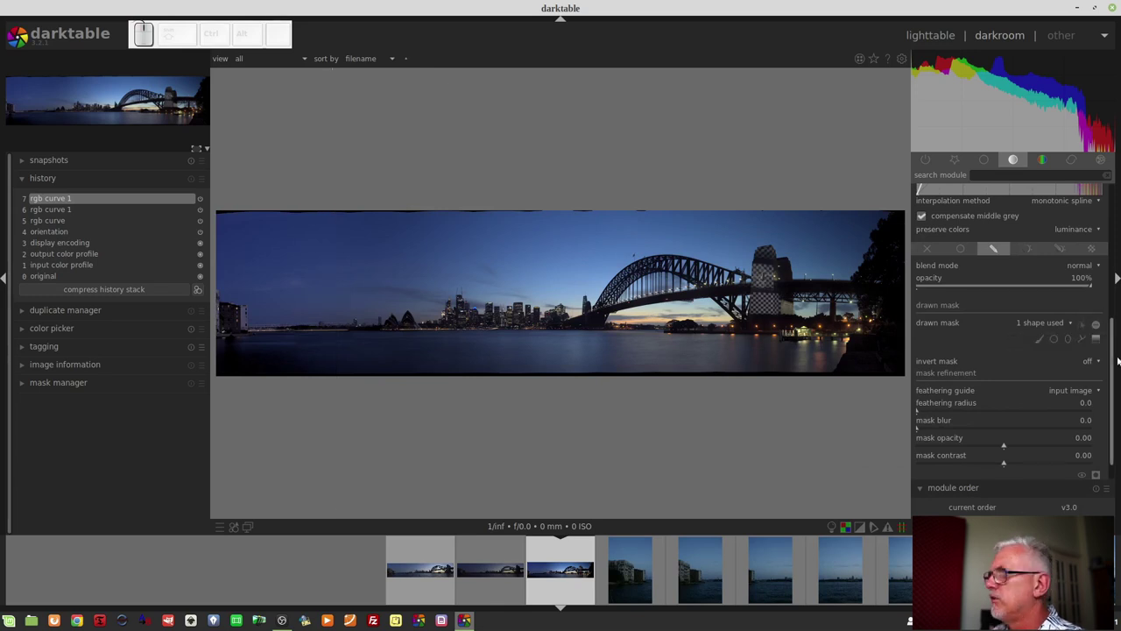
Collapse the rgb curve panels so both instances sit closed beside local contrast and filmic rgb
left_click_drag(1111, 382, 861, 247)
left_click_drag(860, 247, 922, 227)
left_click(921, 228)
middle_click(922, 228)
left_click(921, 228)
left_click_drag(921, 228, 926, 228)
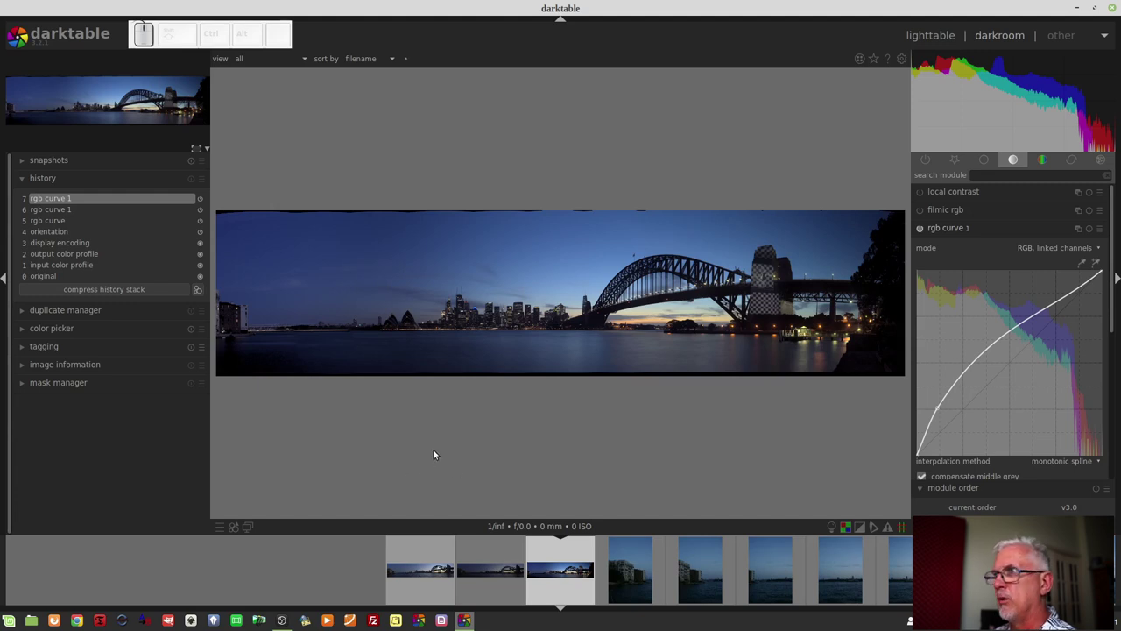
left_click(986, 230)
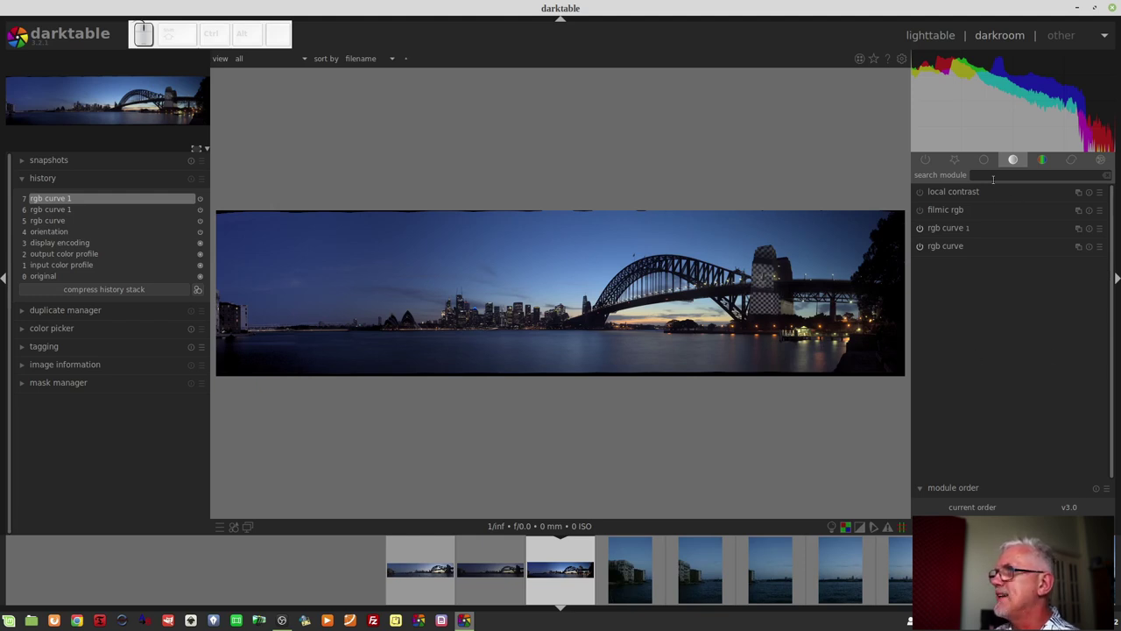
Show the base module group and expand crop and rotate at 0° angle
left_click(958, 166)
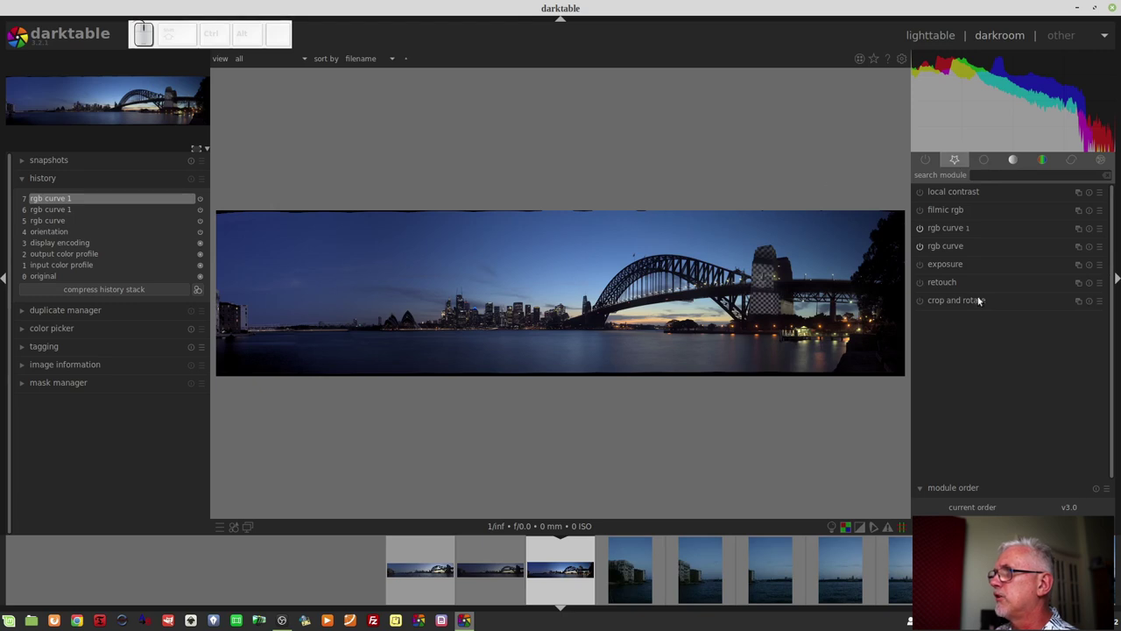
left_click(982, 307)
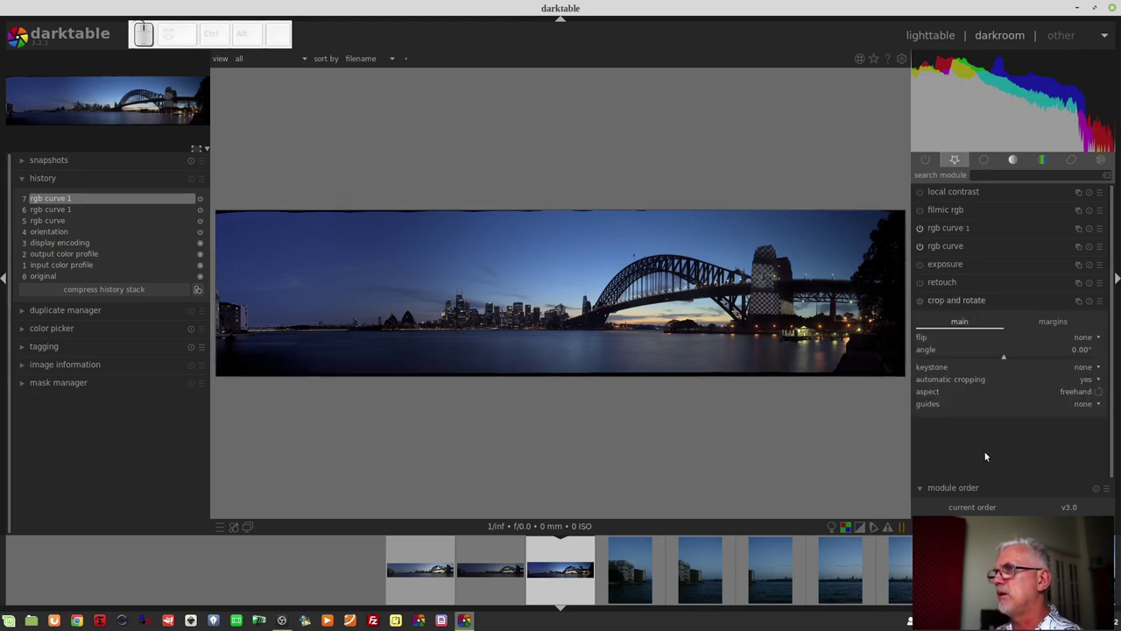
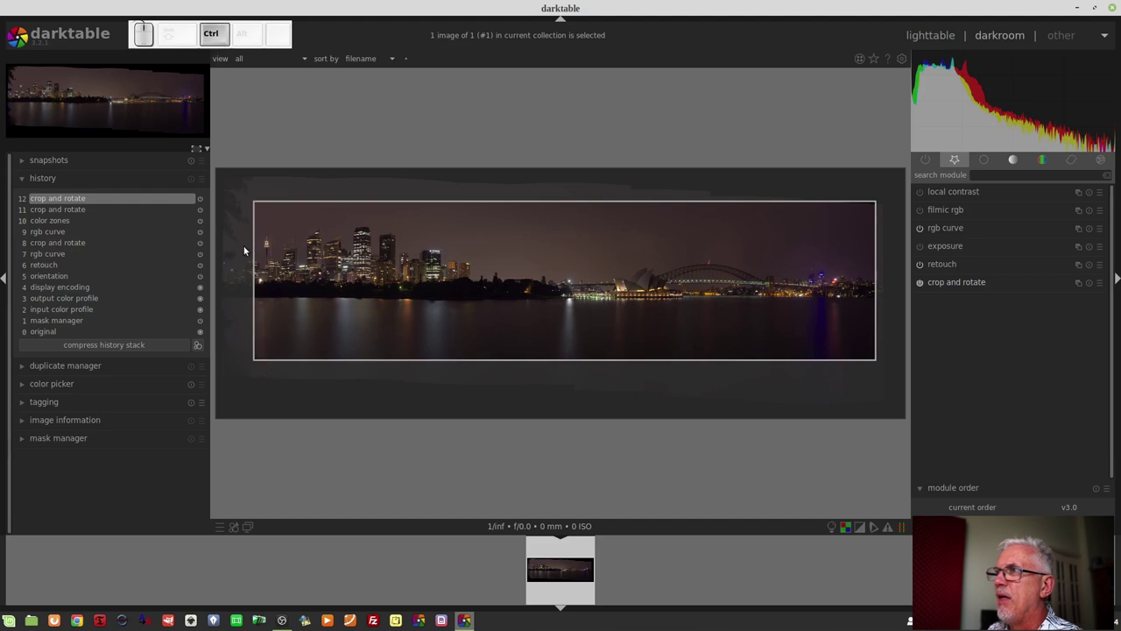
scroll("up", 3)
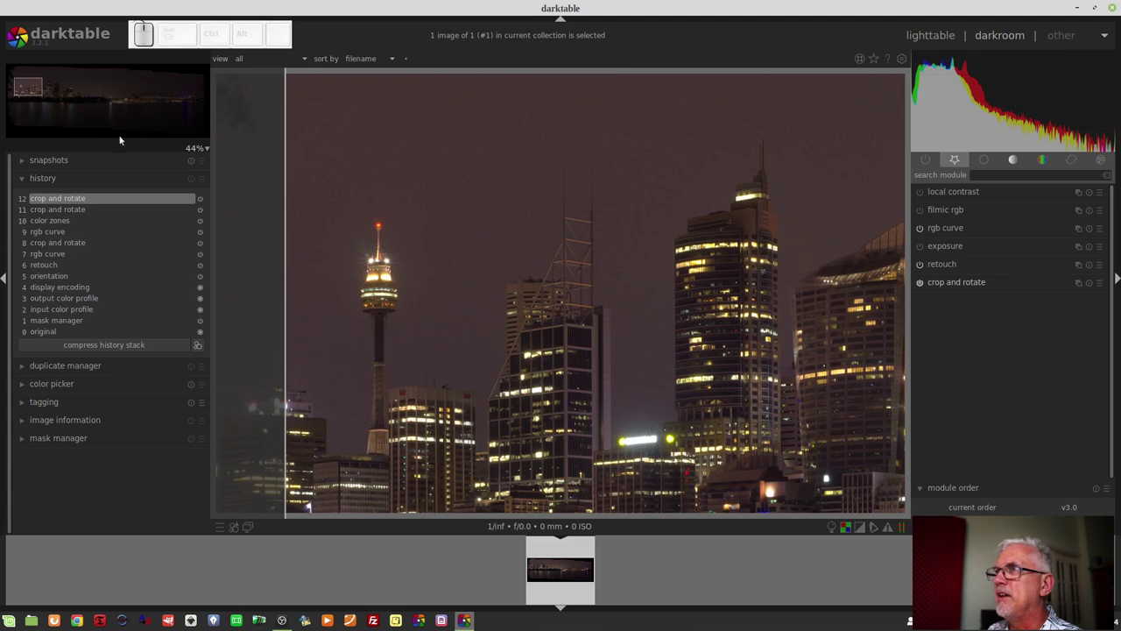
left_click_drag(24, 100, 289, 186)
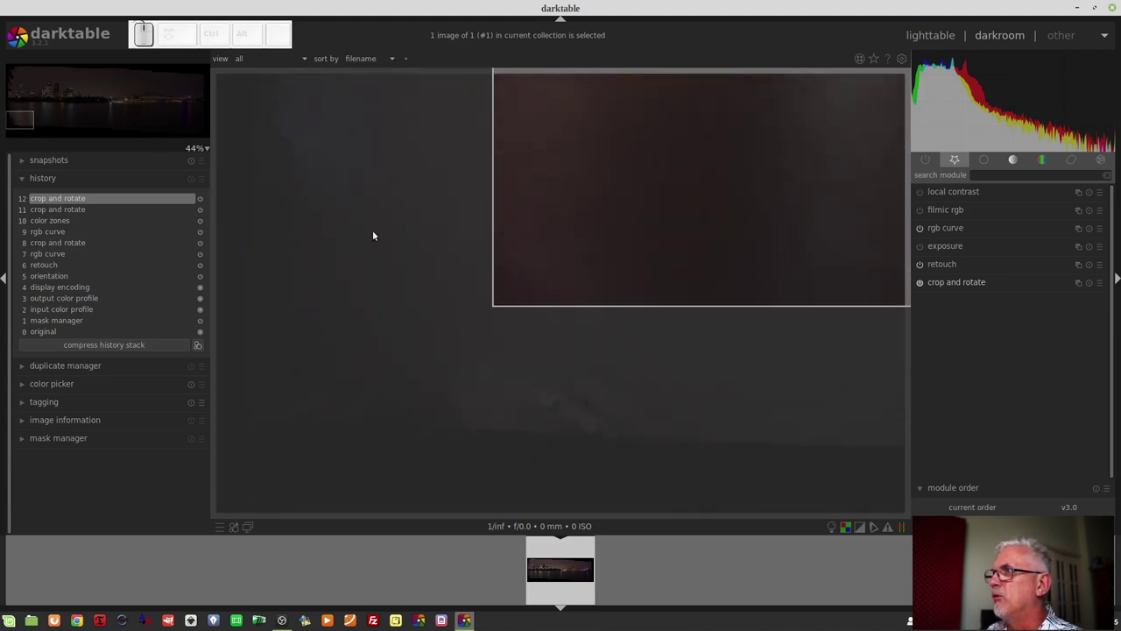
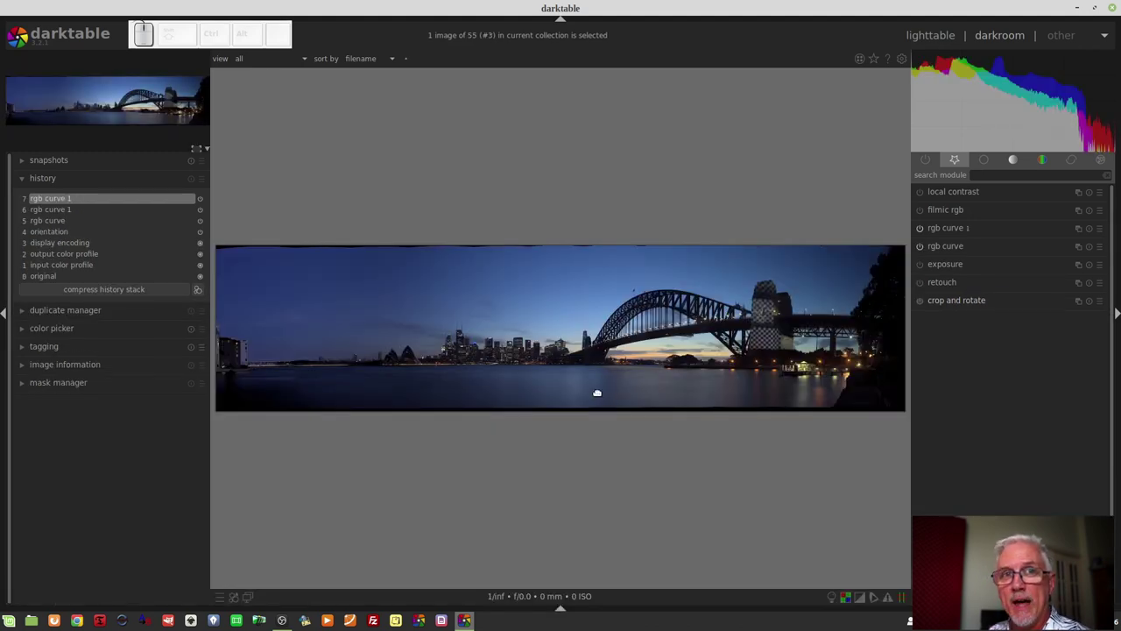
Switch on crop and rotate so the crop frame appears around the panorama
left_click(976, 301)
left_click(920, 301)
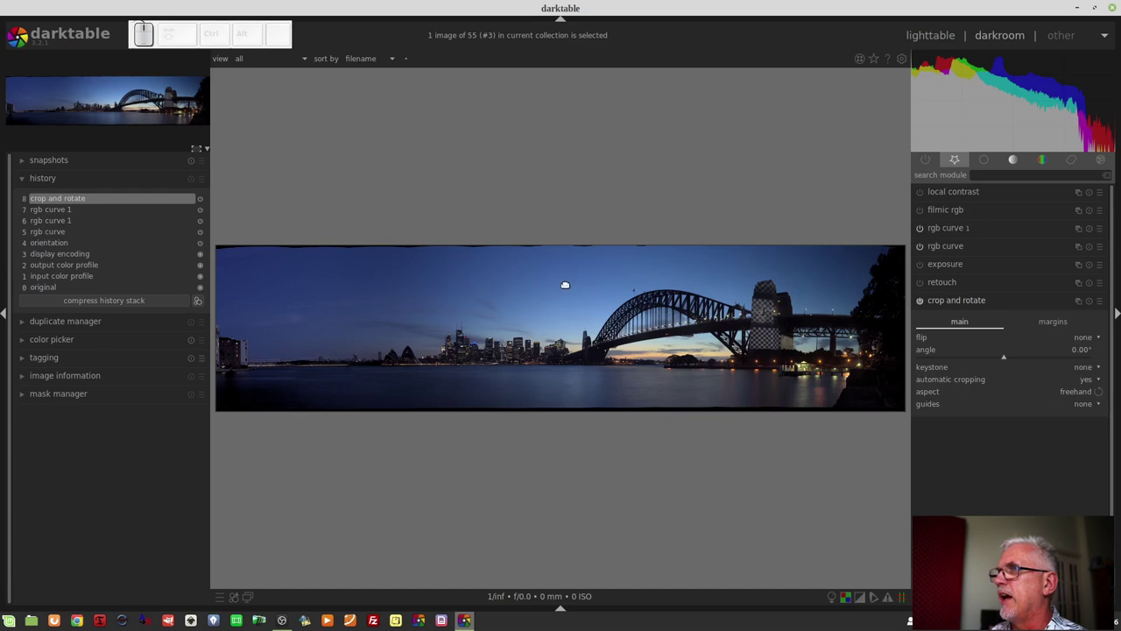